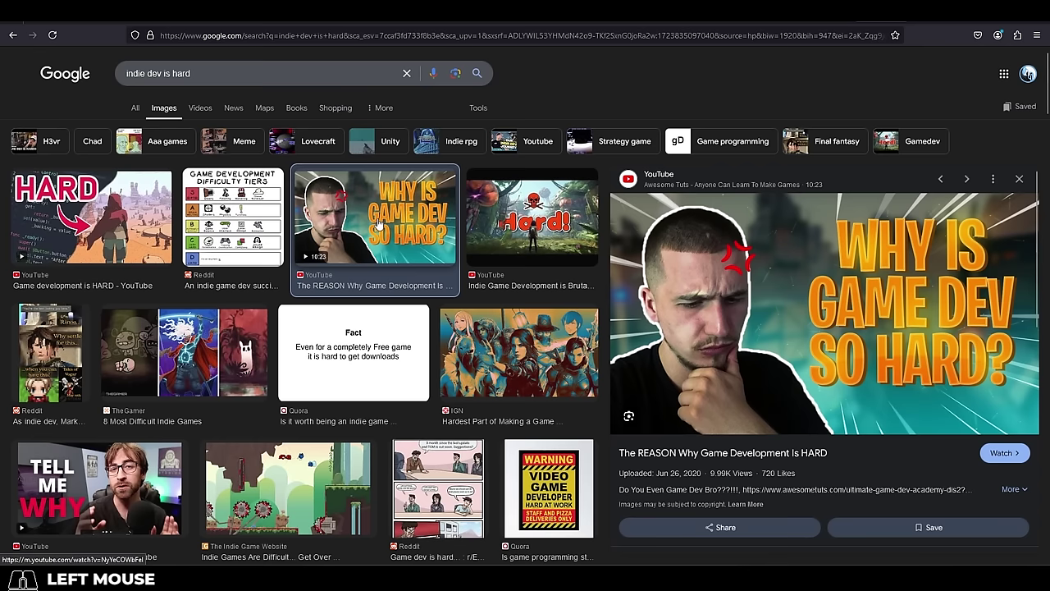
Preview the Reddit indie dev marketing meme and the 'Why is Game Dev SO HARD?' and 'Is Game Dev Hard?' video images.
{"action": "scroll", "scroll_direction": "down", "scroll_amount": 3}
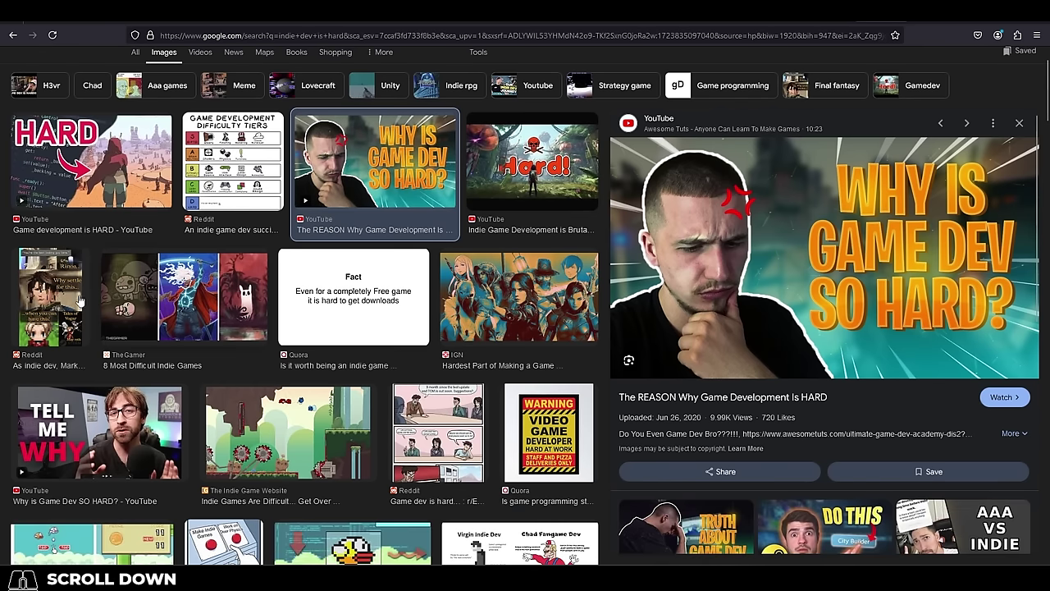
{"action": "left_click", "coordinate": [60, 298]}
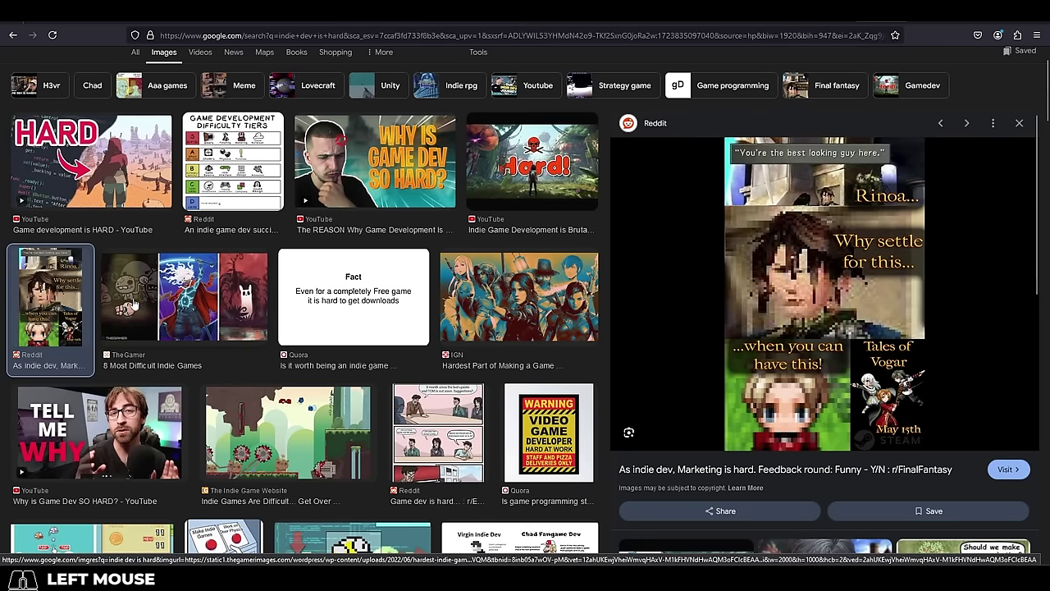
{"action": "left_click", "coordinate": [163, 307]}
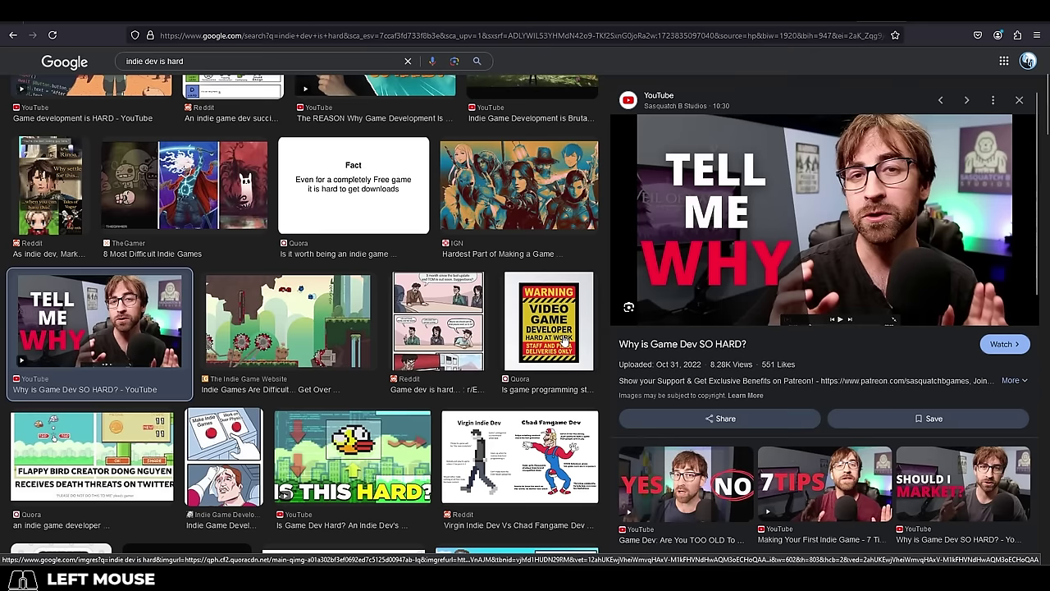
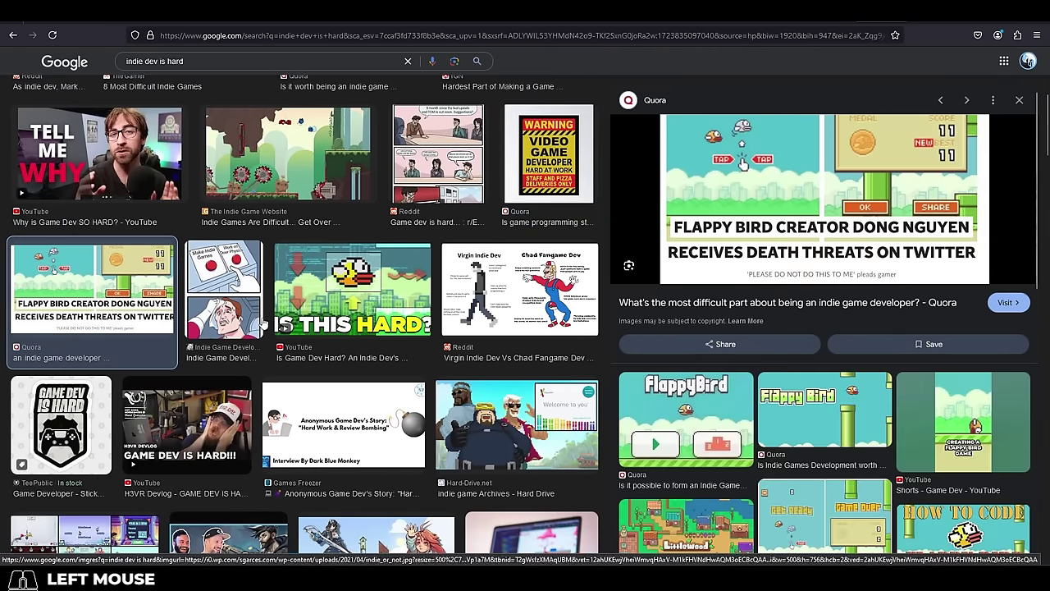
{"action": "left_click", "coordinate": [350, 294]}
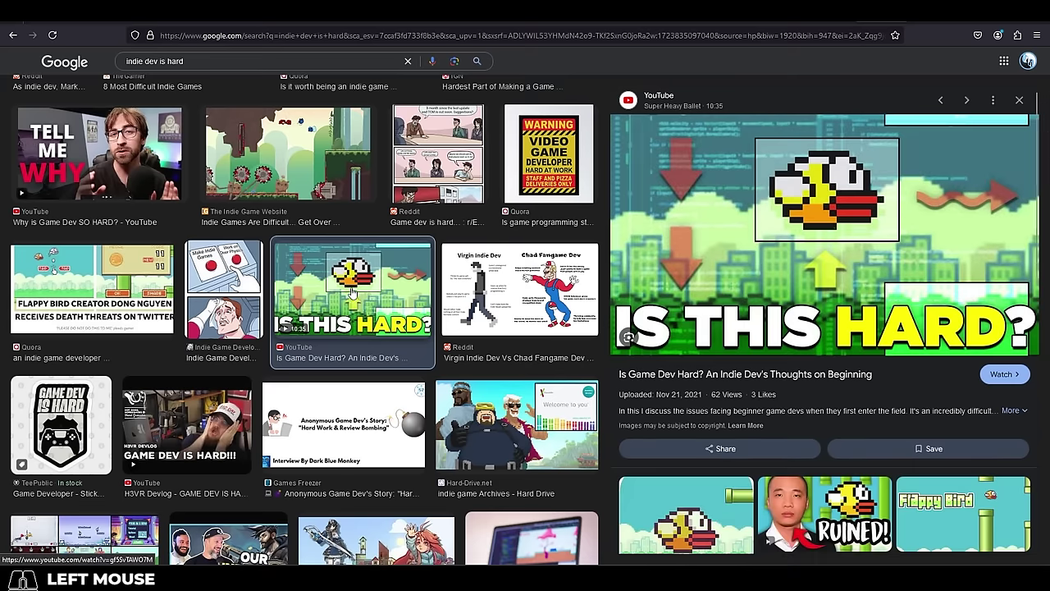
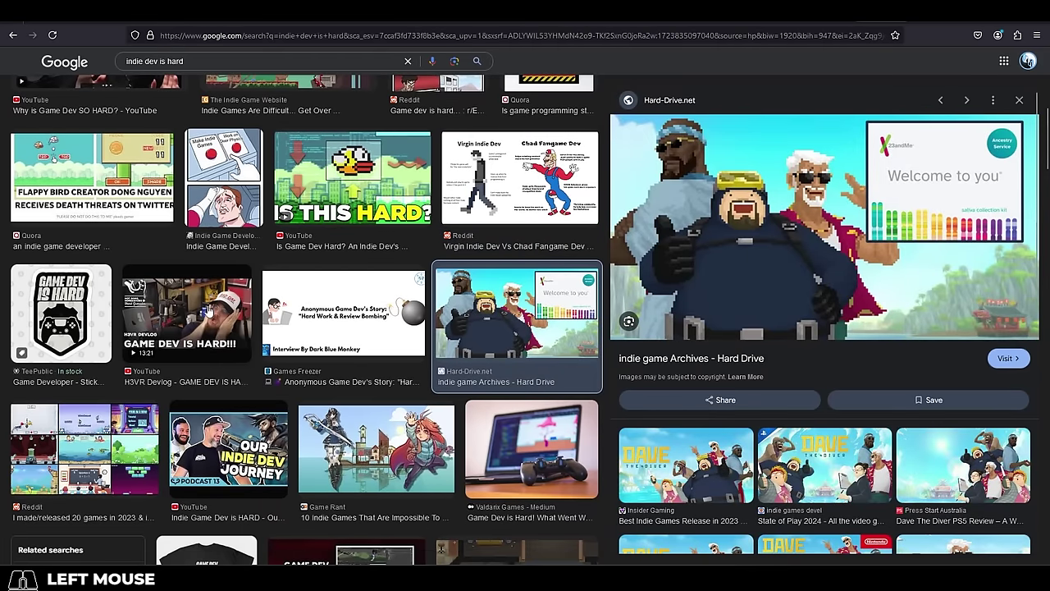
{"action": "scroll", "scroll_direction": "down", "scroll_amount": 3}
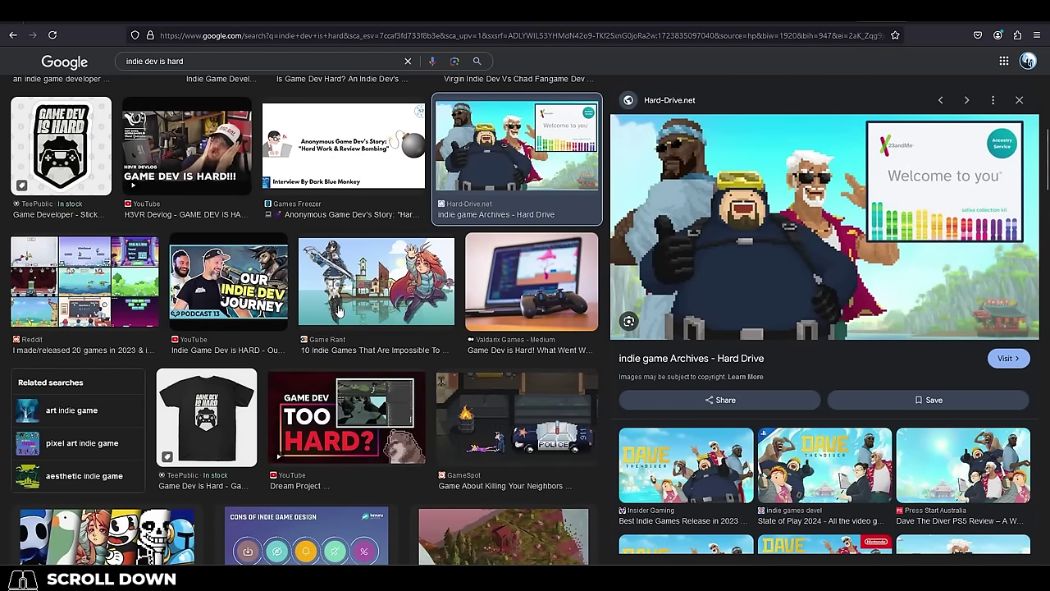
{"action": "left_click", "coordinate": [340, 309]}
{"action": "scroll", "scroll_direction": "down", "scroll_amount": 3}
{"action": "left_click", "coordinate": [326, 348]}
Scroll further down the results and preview the Quora chart of indie game earnings.
{"action": "scroll", "scroll_direction": "down", "scroll_amount": 3}
{"action": "scroll", "scroll_direction": "down", "scroll_amount": 3}
{"action": "scroll", "scroll_direction": "down", "scroll_amount": 3}
{"action": "scroll", "scroll_direction": "down", "scroll_amount": 3}
{"action": "scroll", "scroll_direction": "down", "scroll_amount": 3}
{"action": "scroll", "scroll_direction": "down", "scroll_amount": 3}
{"action": "scroll", "scroll_direction": "down", "scroll_amount": 3}
{"action": "scroll", "scroll_direction": "down", "scroll_amount": 3}
{"action": "left_click", "coordinate": [503, 242]}
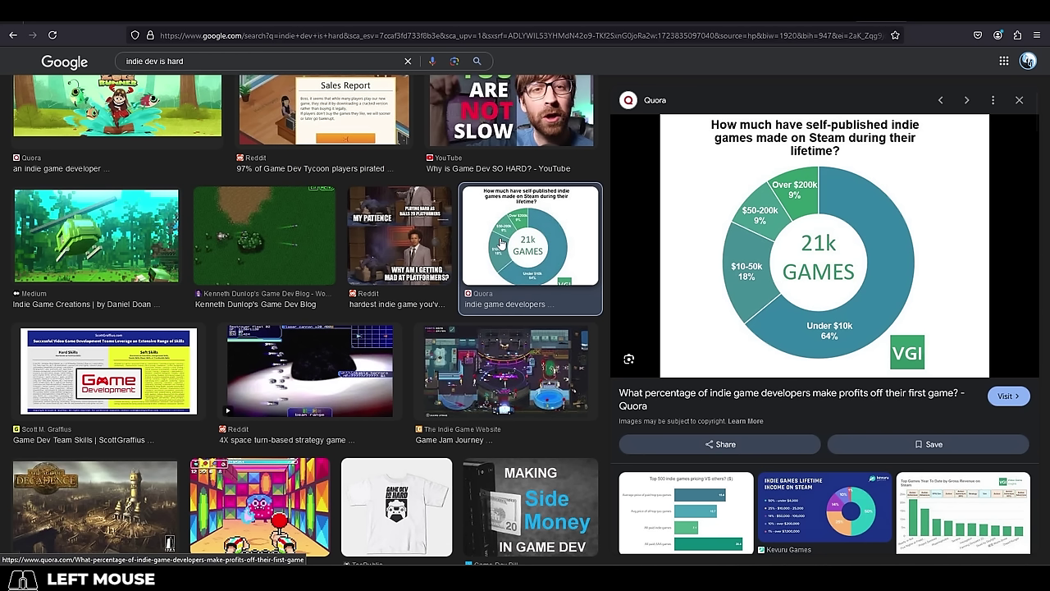
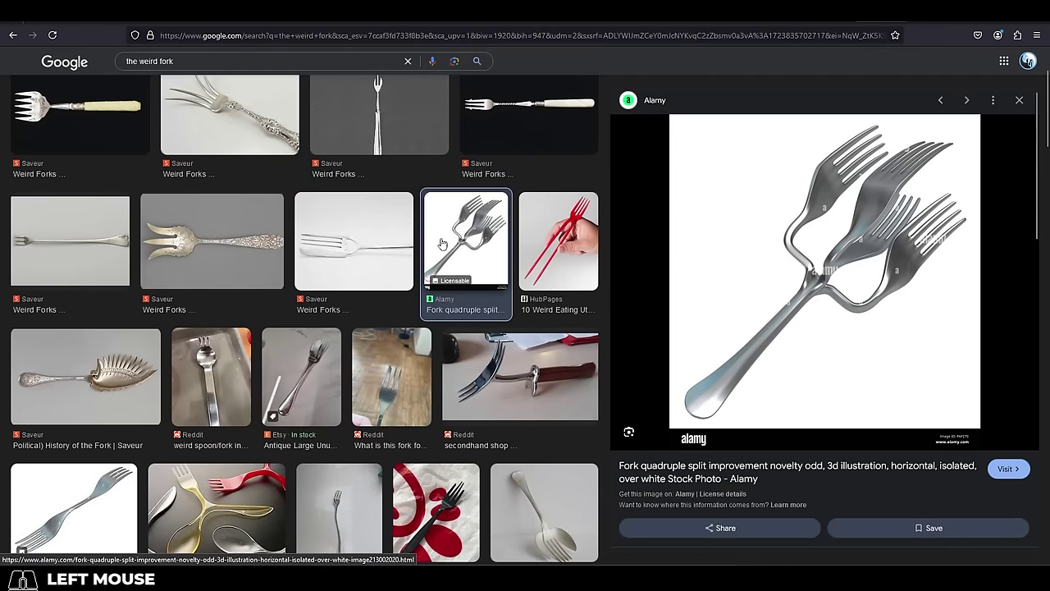
Preview the strange secondhand-shop fork, three-kinds-of-cutlery, spoon-fork and scissor-handled cutlery photos.
{"action": "left_click", "coordinate": [514, 349]}
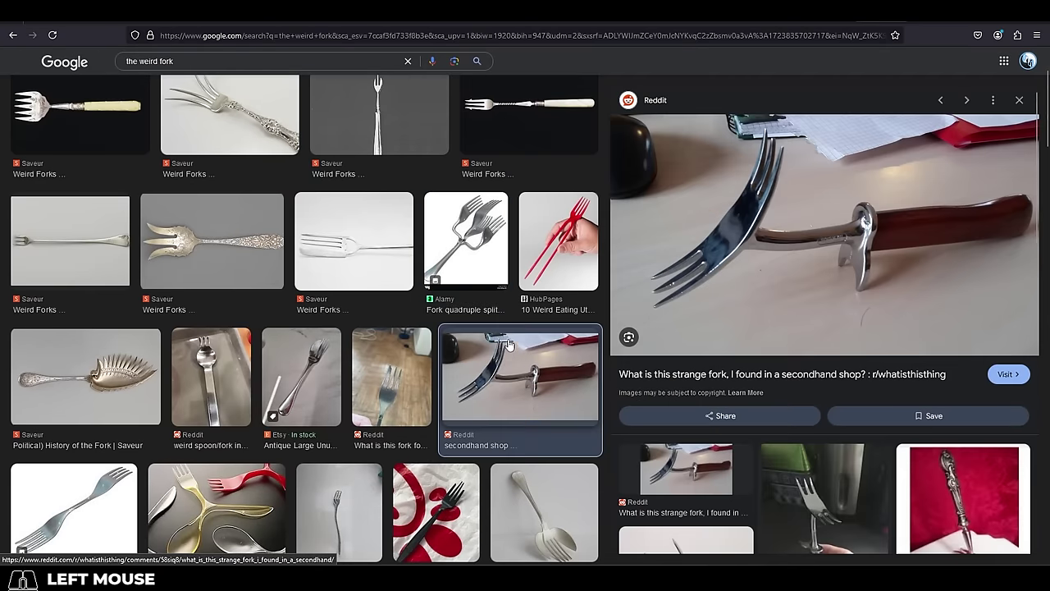
{"action": "scroll", "scroll_direction": "down", "scroll_amount": 3}
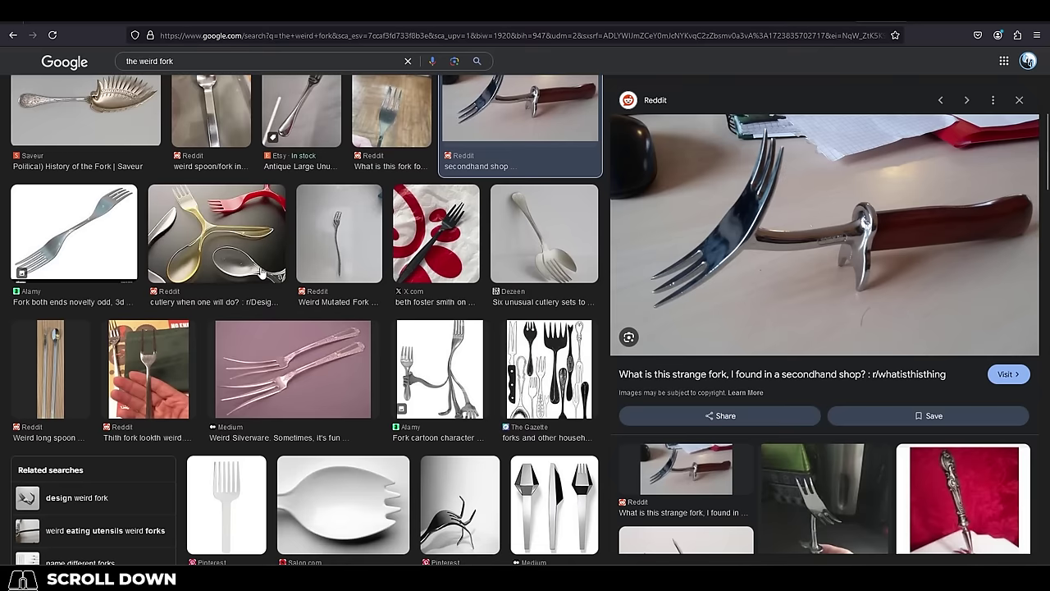
{"action": "left_click", "coordinate": [234, 238]}
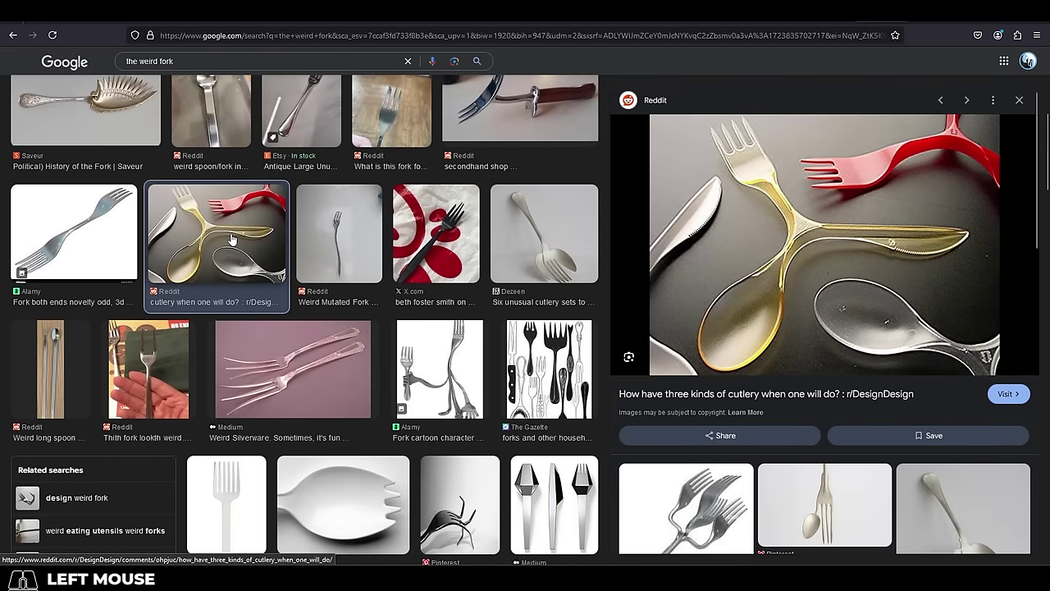
{"action": "scroll", "scroll_direction": "down", "scroll_amount": 3}
{"action": "left_click", "coordinate": [828, 363]}
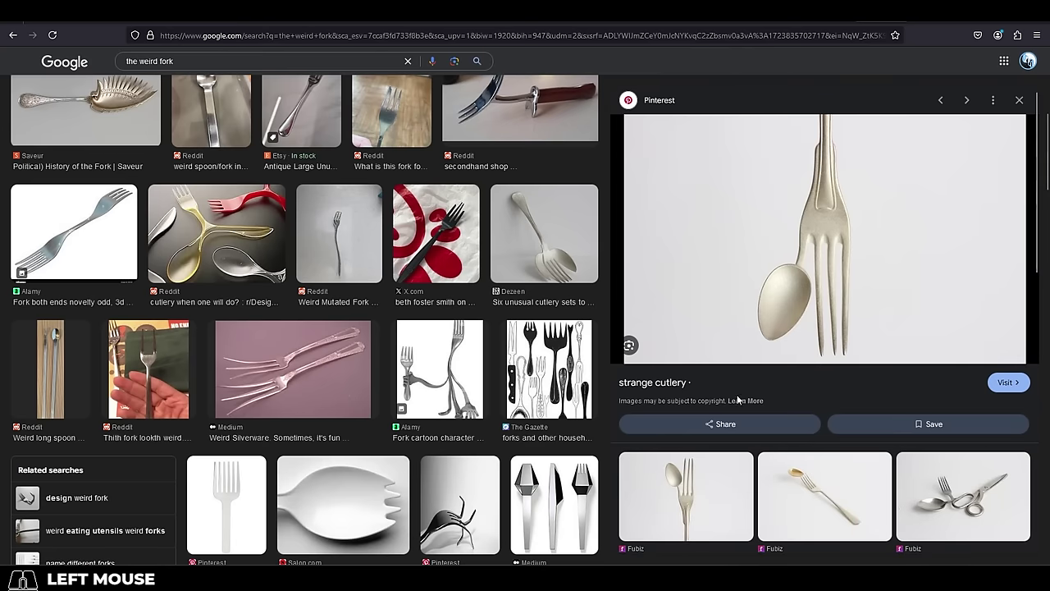
{"action": "left_click", "coordinate": [970, 502]}
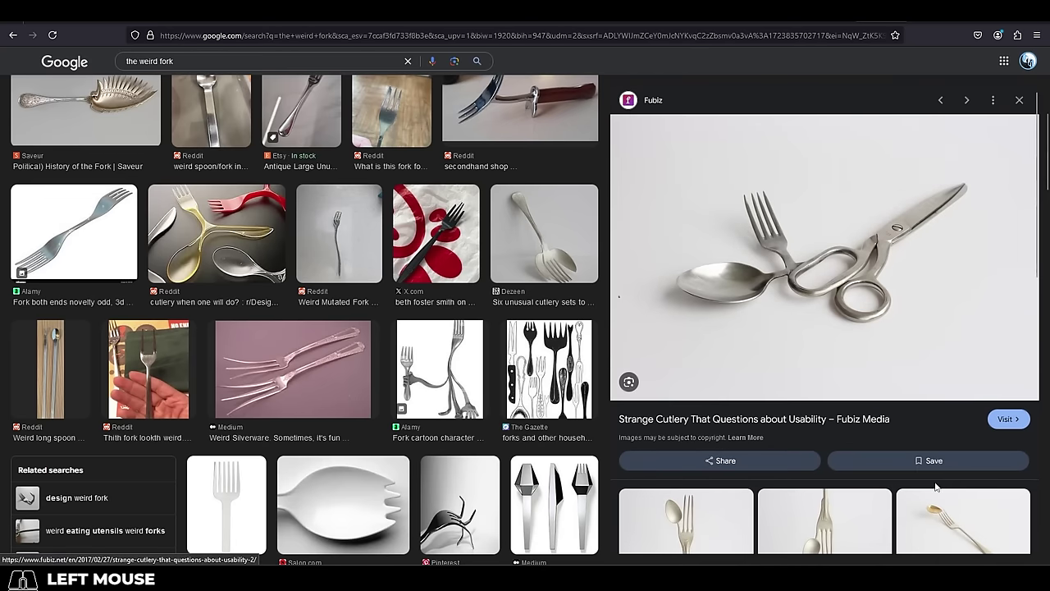
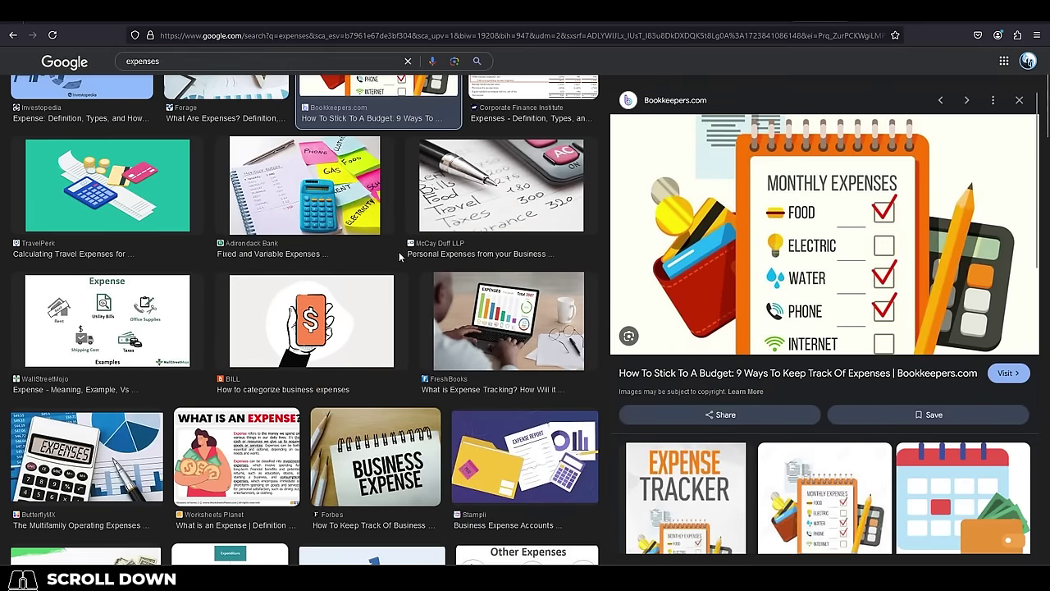
Change the search to '1 year later' and preview the Redbubble One Year Later sticker image.
{"action": "left_click", "coordinate": [265, 65]}
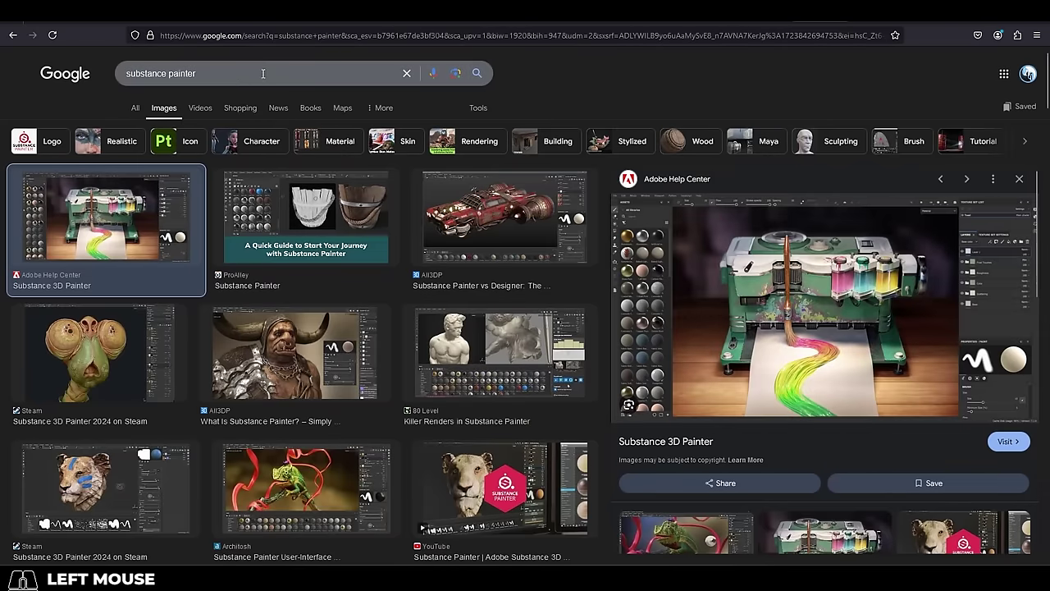
{"action": "left_click", "coordinate": [137, 238]}
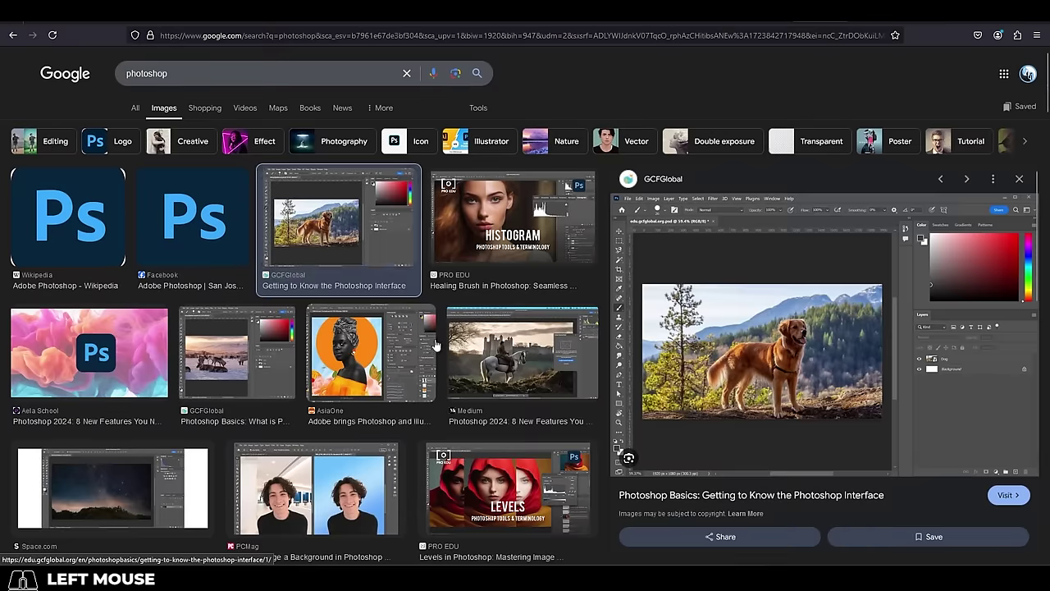
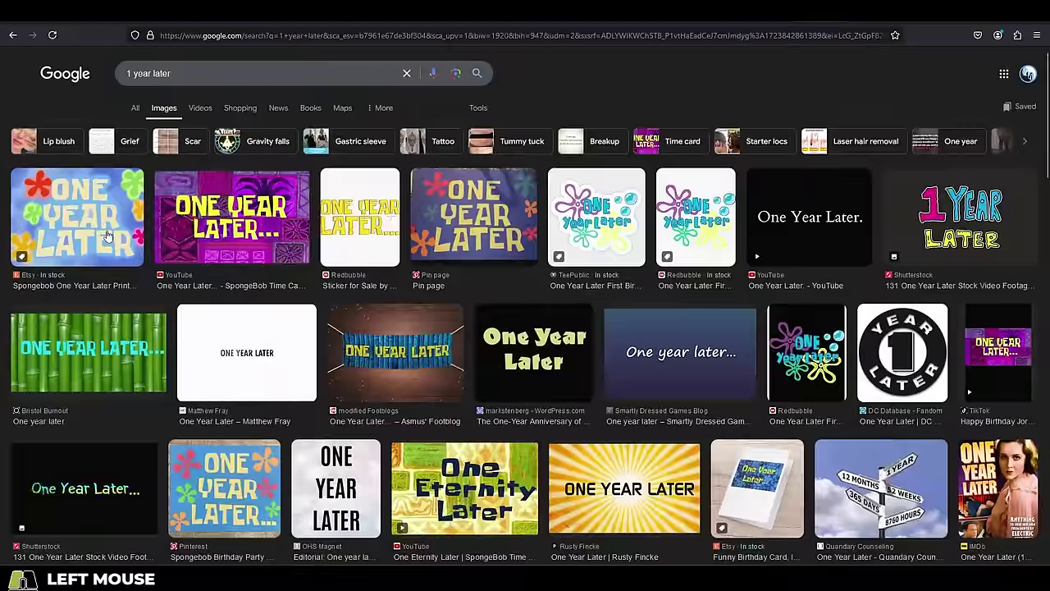
{"action": "left_click", "coordinate": [250, 223]}
{"action": "left_click", "coordinate": [394, 214]}
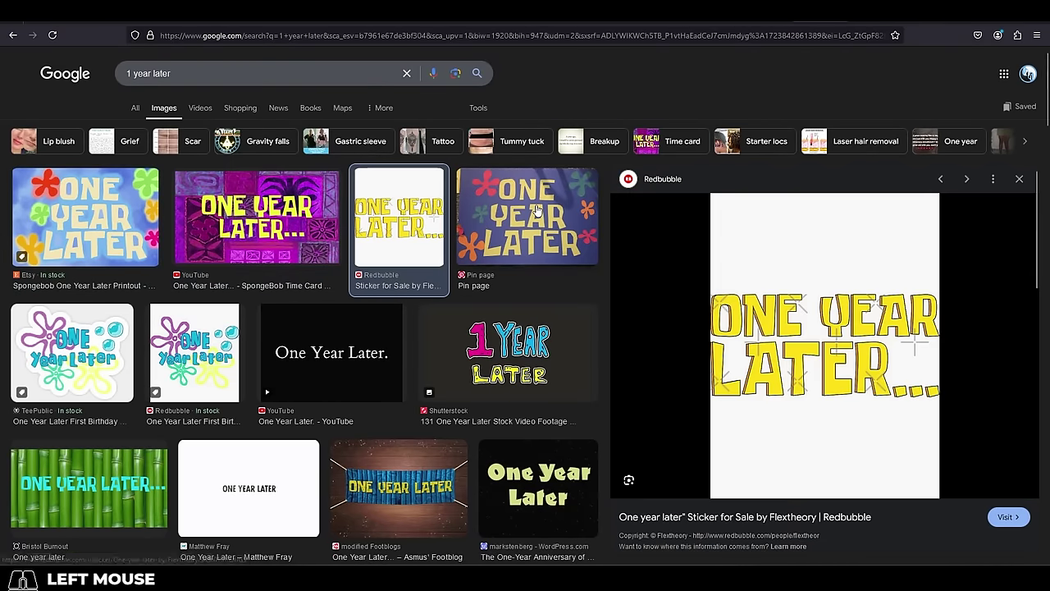
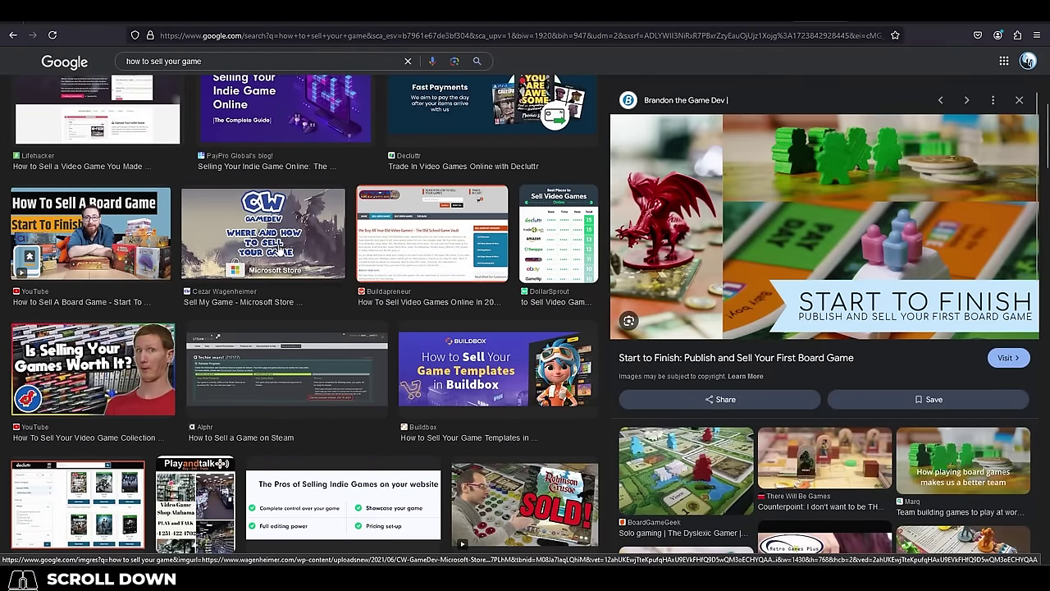
Preview the Where and How to Sell Your Game image, then the Fall Guys article and Pogo Solitaire Home Story images.
{"action": "left_click", "coordinate": [281, 249]}
{"action": "scroll", "scroll_direction": "down", "scroll_amount": 3}
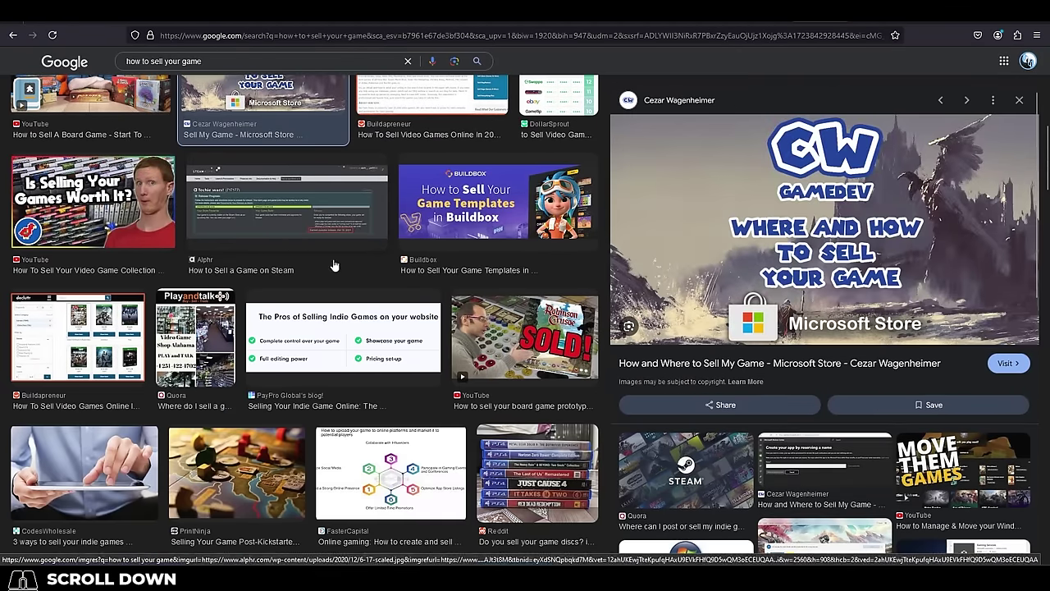
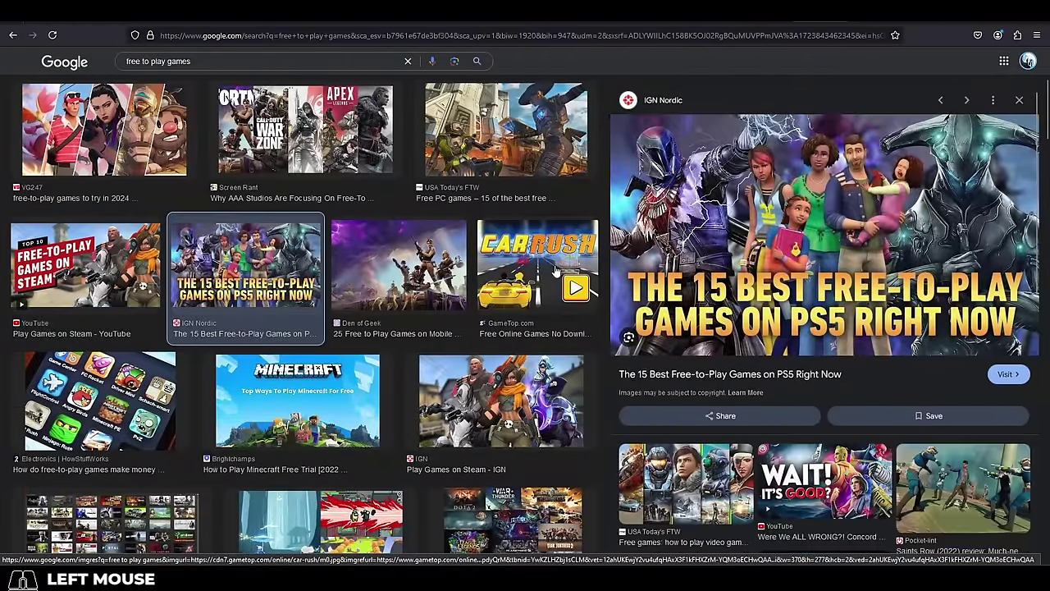
{"action": "left_click", "coordinate": [557, 269]}
{"action": "scroll", "scroll_direction": "down", "scroll_amount": 3}
{"action": "scroll", "scroll_direction": "down", "scroll_amount": 3}
{"action": "left_click", "coordinate": [88, 237]}
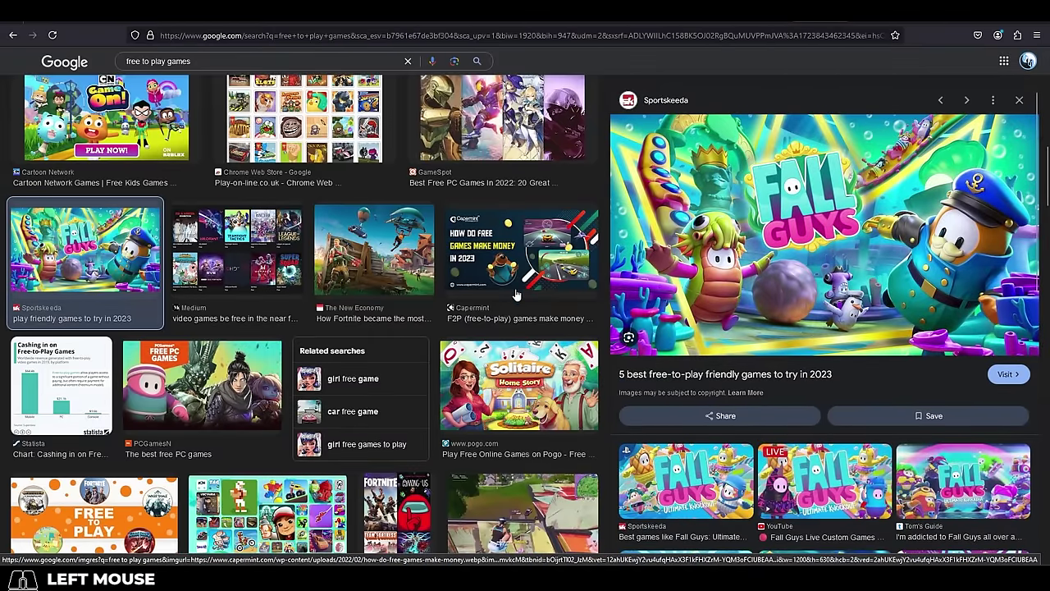
{"action": "scroll", "scroll_direction": "down", "scroll_amount": 3}
{"action": "left_click", "coordinate": [531, 240]}
{"action": "scroll", "scroll_direction": "down", "scroll_amount": 3}
{"action": "scroll", "scroll_direction": "down", "scroll_amount": 3}
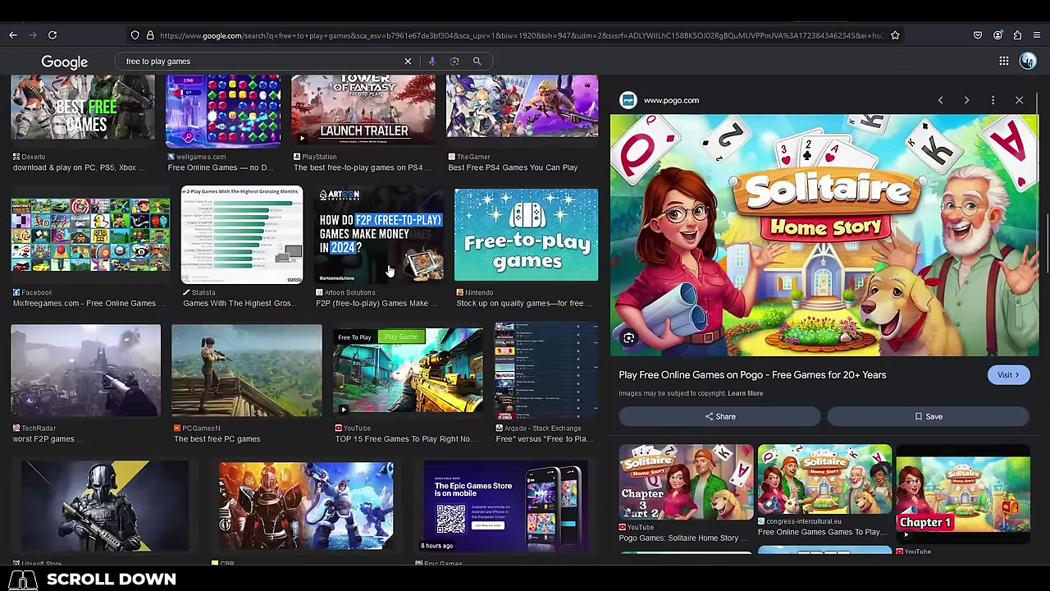
Open an item from the YouTube channel's Videos grid in a new tab.
{"action": "middle_click", "coordinate": [1023, 297]}
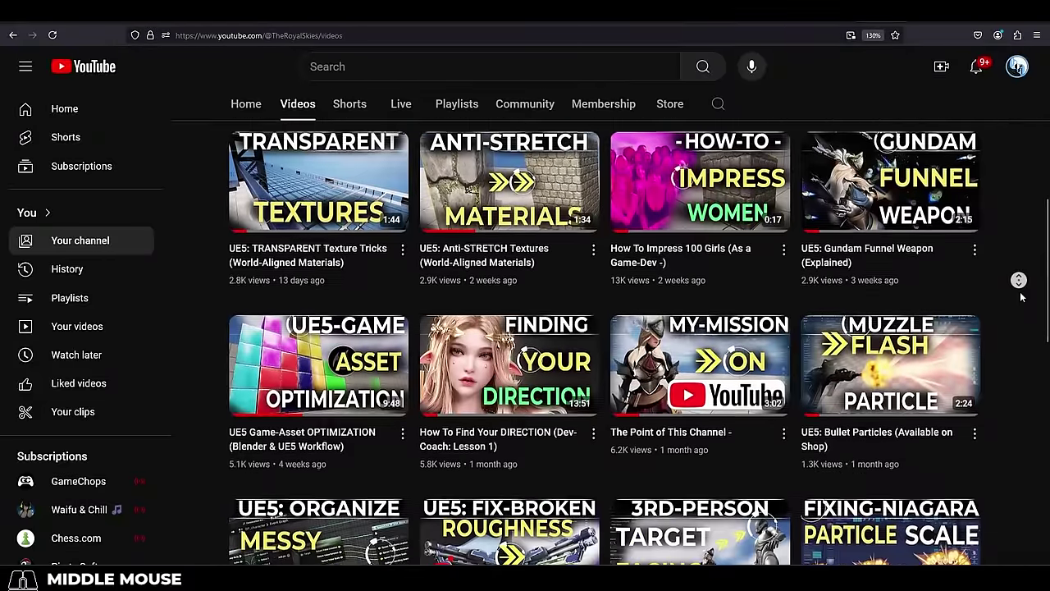
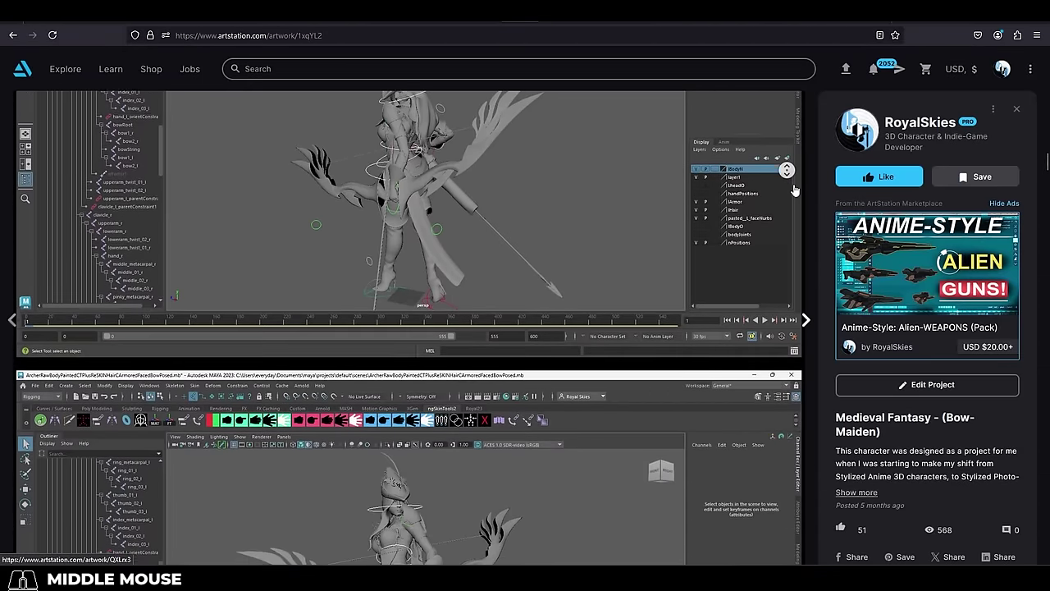
Show the Arrows pack's arrowhead grid preview, then open the 100 Medieval Sword Basemesh pack page.
{"action": "left_click", "coordinate": [798, 188]}
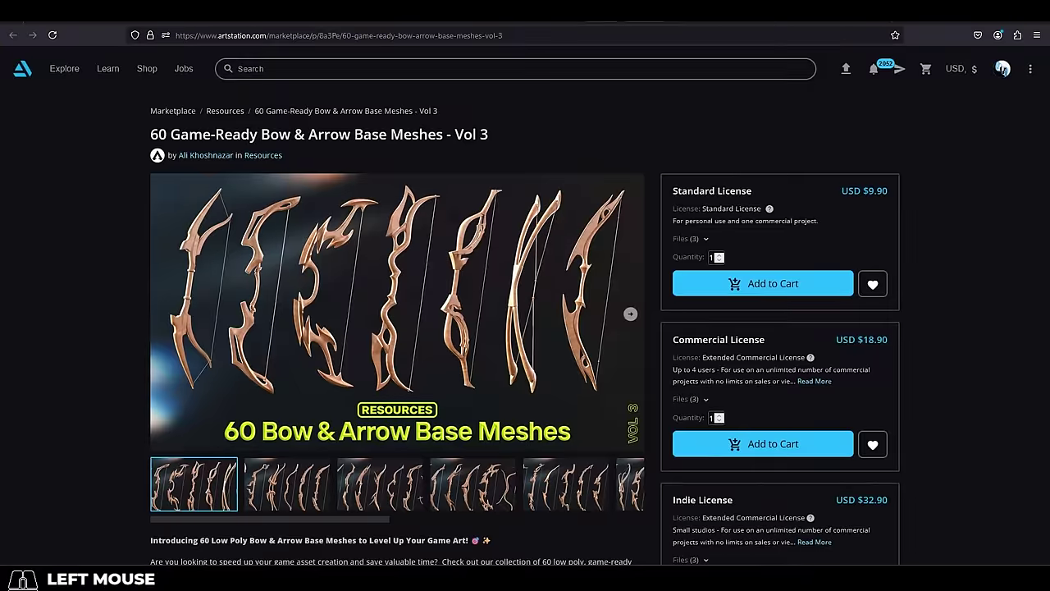
{"action": "left_click", "coordinate": [299, 490]}
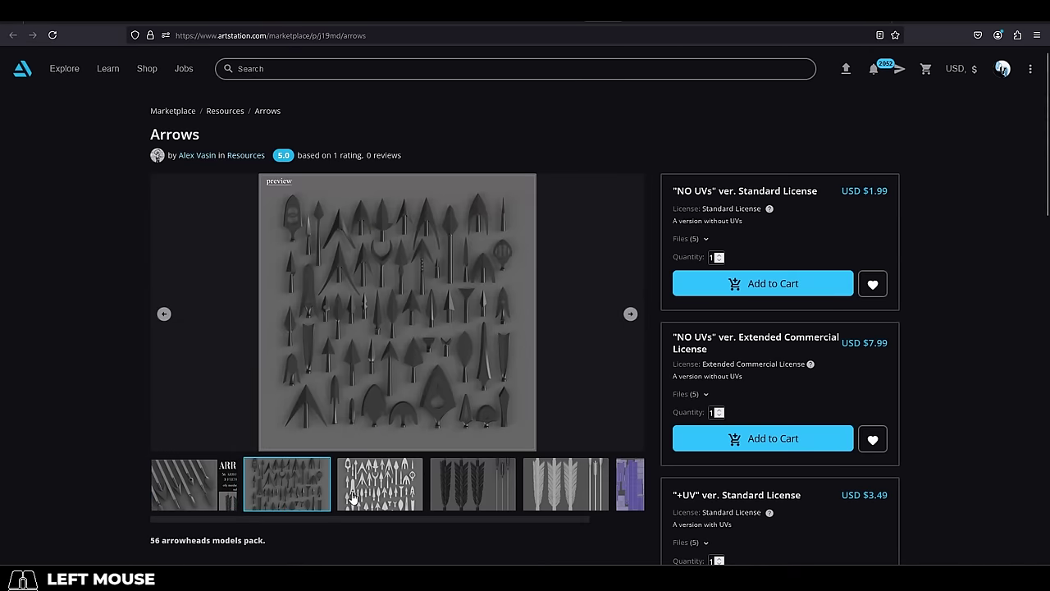
{"action": "left_click", "coordinate": [362, 481]}
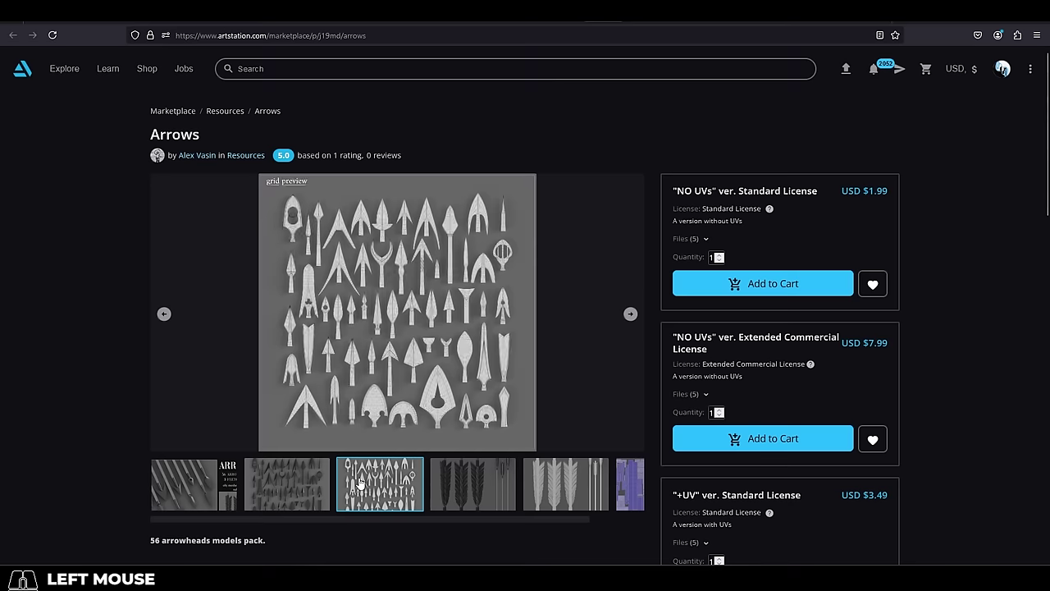
{"action": "left_click", "coordinate": [70, 239]}
{"action": "scroll", "scroll_direction": "up", "scroll_amount": 3}
{"action": "scroll", "scroll_direction": "down", "scroll_amount": 3}
{"action": "scroll", "scroll_direction": "up", "scroll_amount": 3}
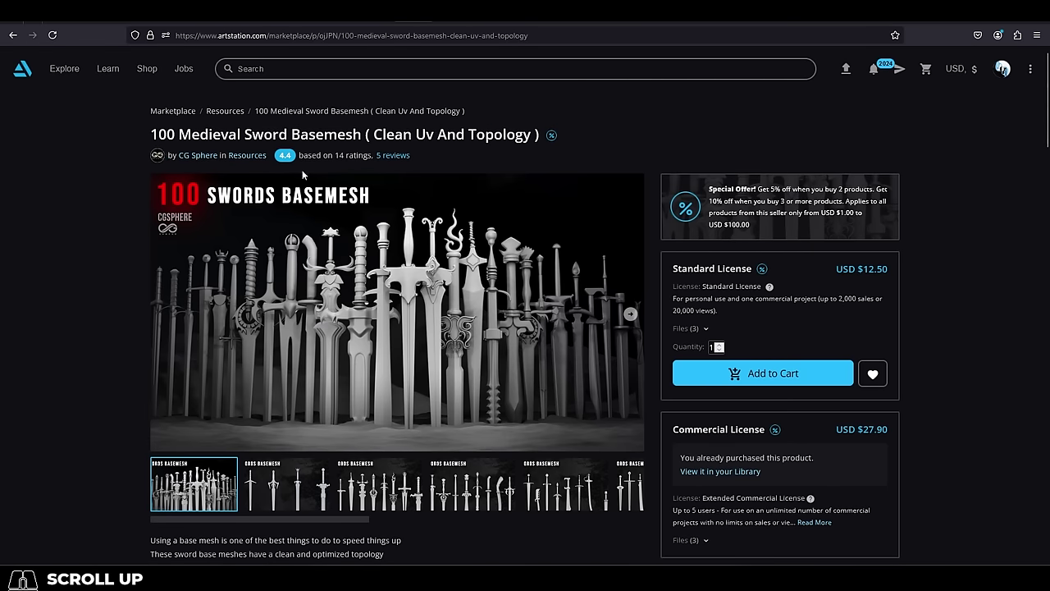
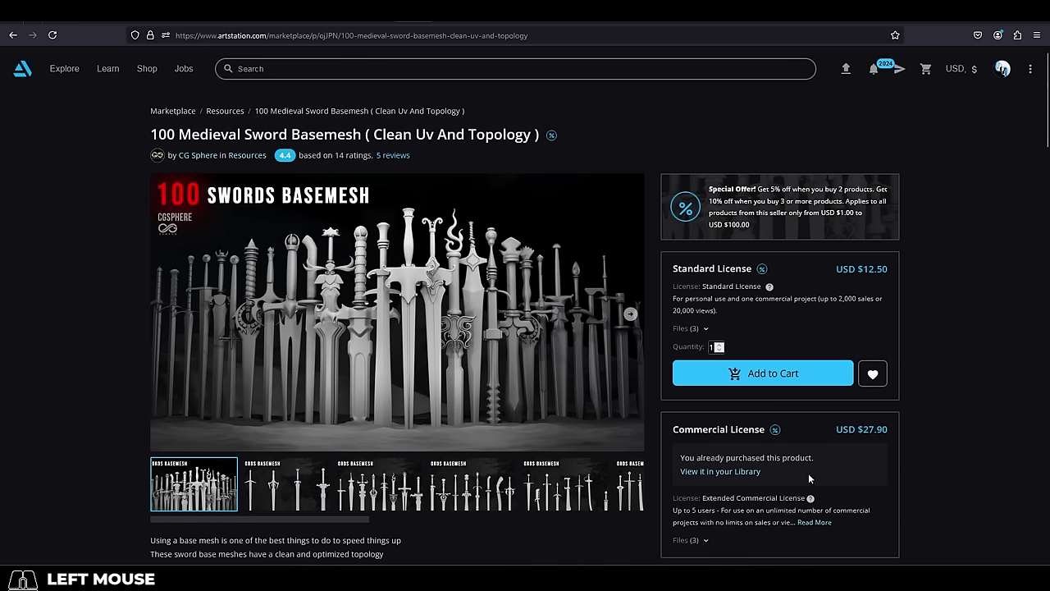
Step forward through every sword basemesh preview, from the four-sword close-up to the last image with the axes.
{"action": "left_click", "coordinate": [275, 496]}
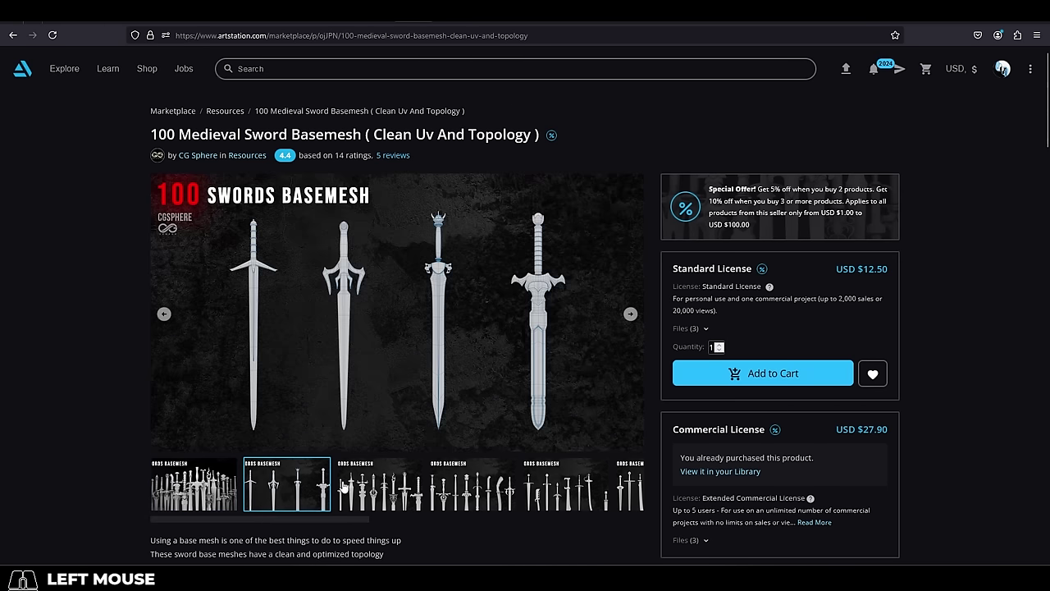
{"action": "left_click", "coordinate": [393, 482]}
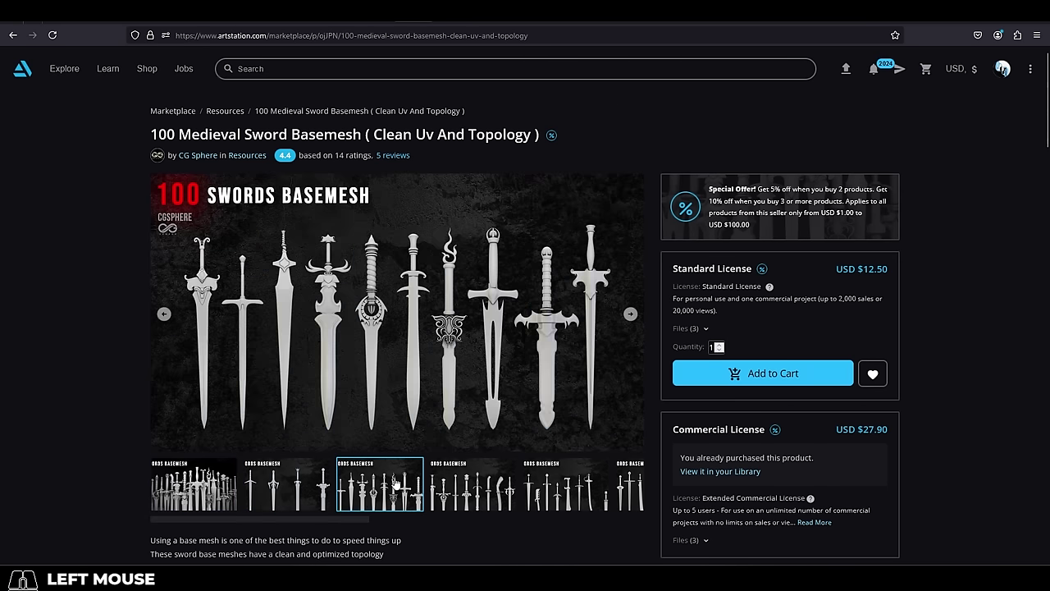
{"action": "left_click", "coordinate": [465, 487]}
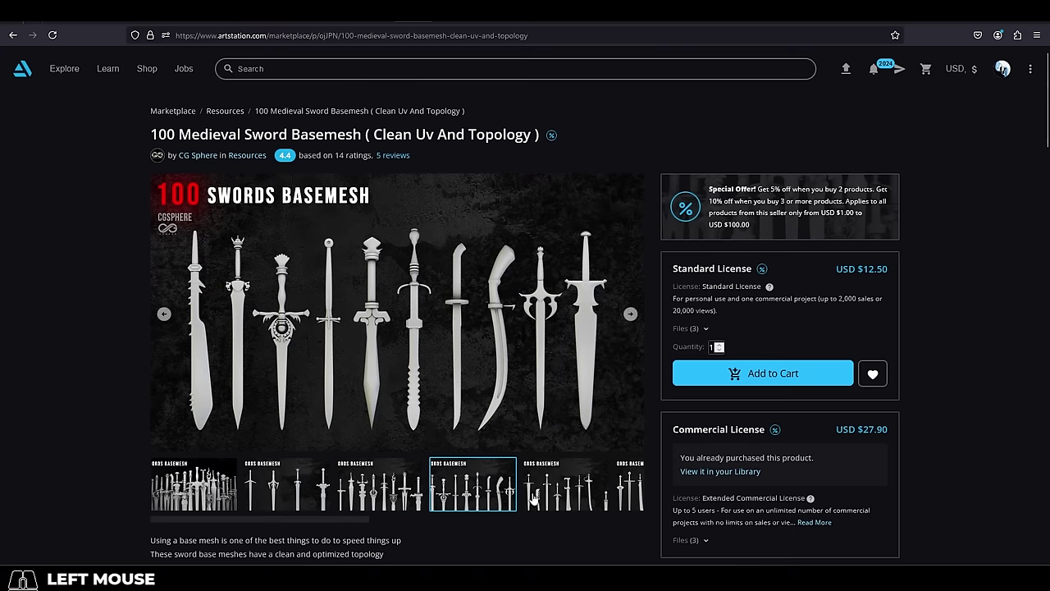
{"action": "left_click", "coordinate": [535, 497]}
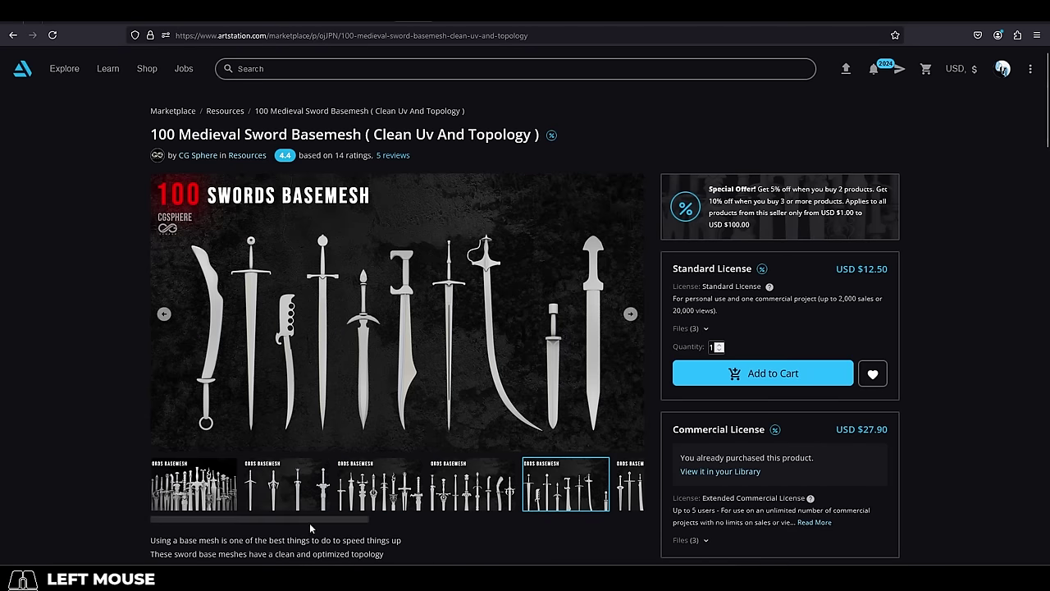
{"action": "left_click_drag", "start_coordinate": [326, 524], "coordinate": [483, 532]}
{"action": "left_click", "coordinate": [318, 495]}
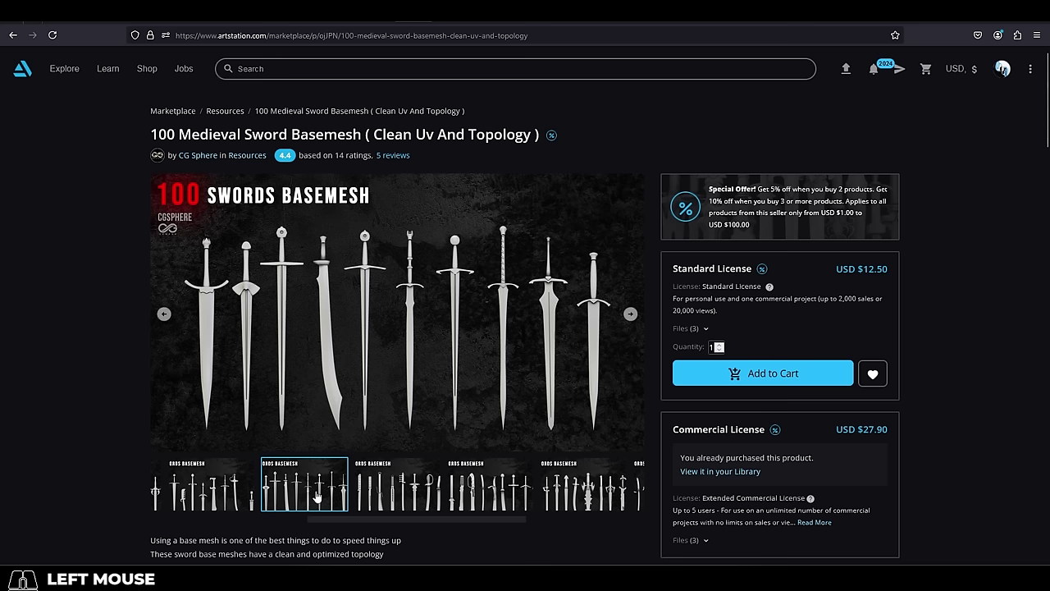
{"action": "left_click", "coordinate": [381, 494]}
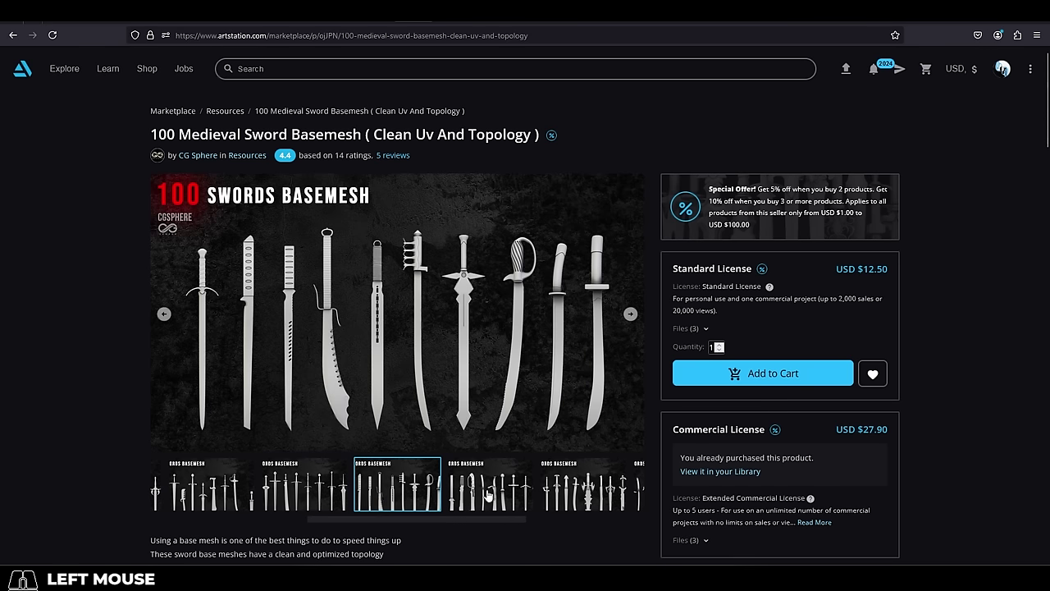
{"action": "left_click", "coordinate": [489, 494]}
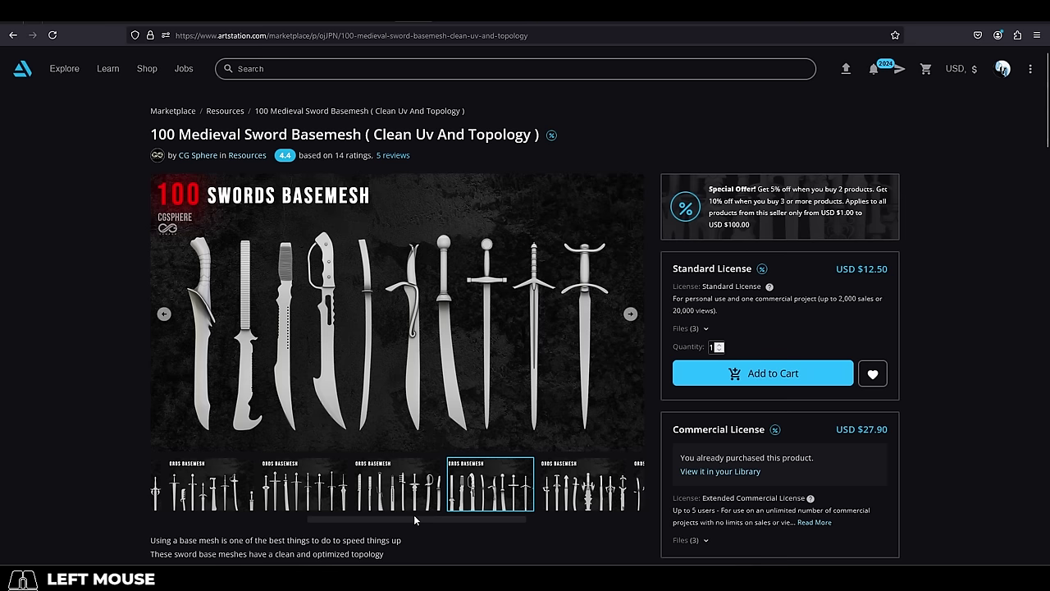
{"action": "left_click_drag", "start_coordinate": [413, 523], "coordinate": [484, 522]}
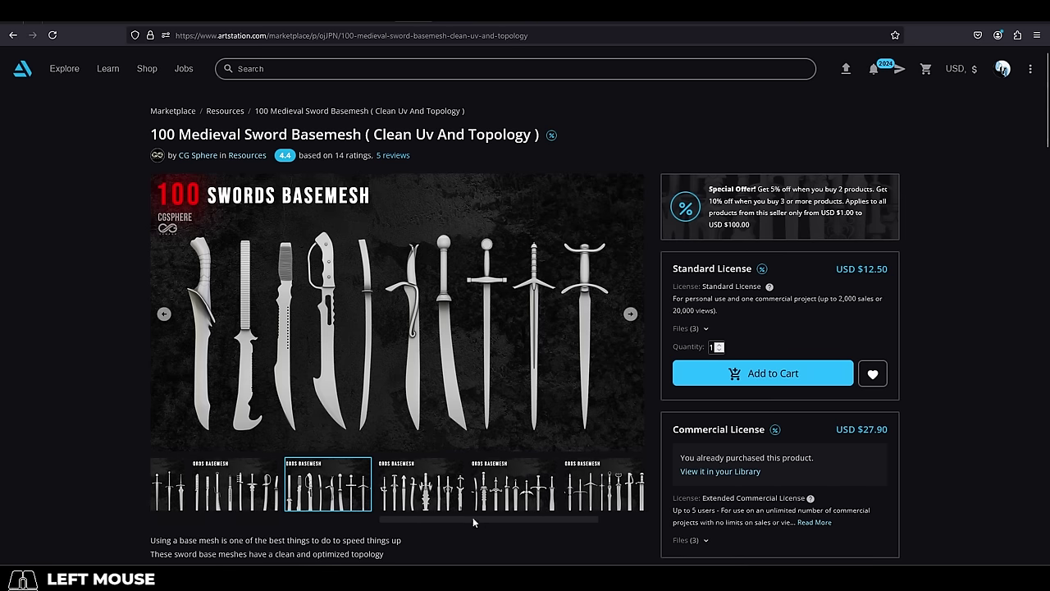
{"action": "left_click", "coordinate": [421, 493]}
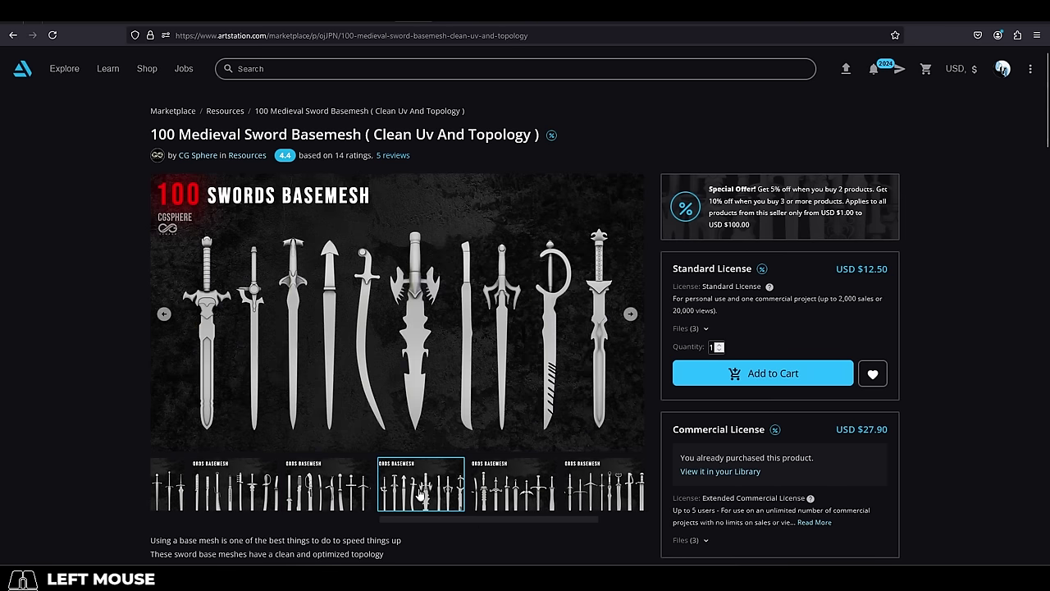
{"action": "left_click_drag", "start_coordinate": [428, 521], "coordinate": [469, 523]}
{"action": "left_click", "coordinate": [443, 505]}
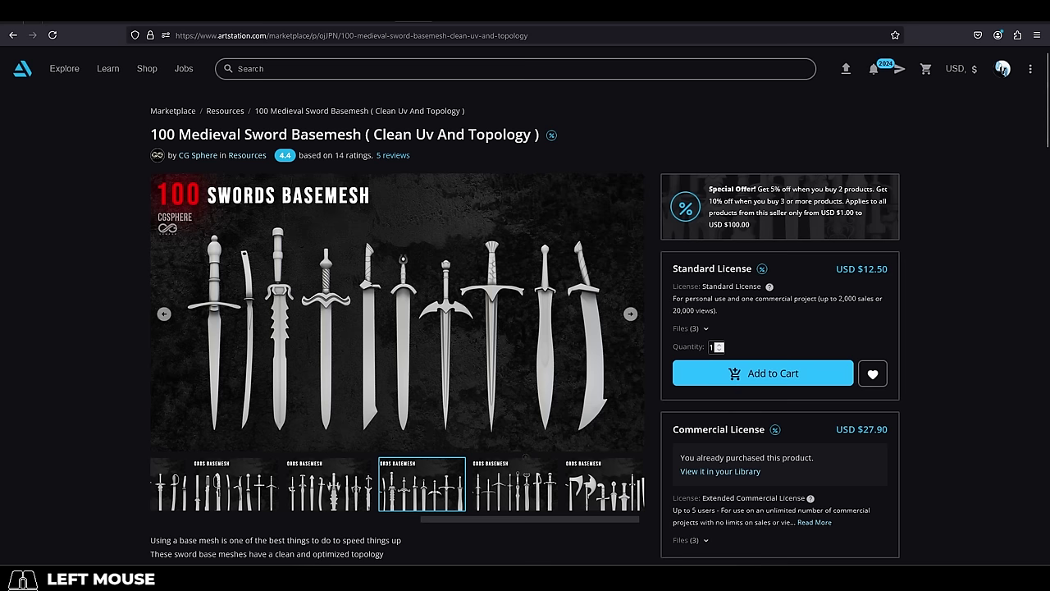
{"action": "left_click", "coordinate": [500, 497]}
{"action": "left_click_drag", "start_coordinate": [538, 523], "coordinate": [591, 529]}
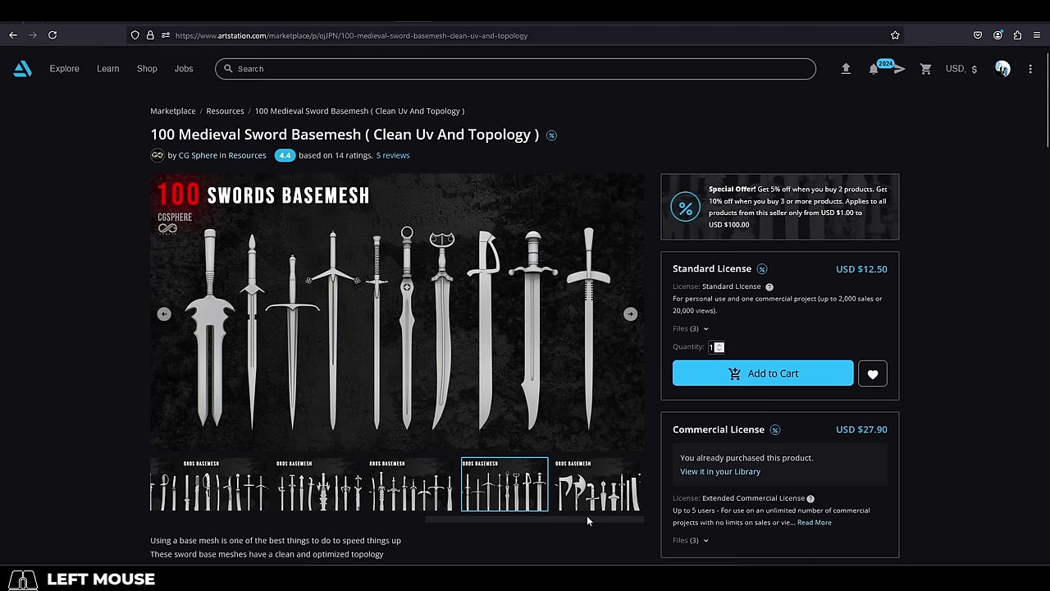
{"action": "left_click", "coordinate": [590, 512]}
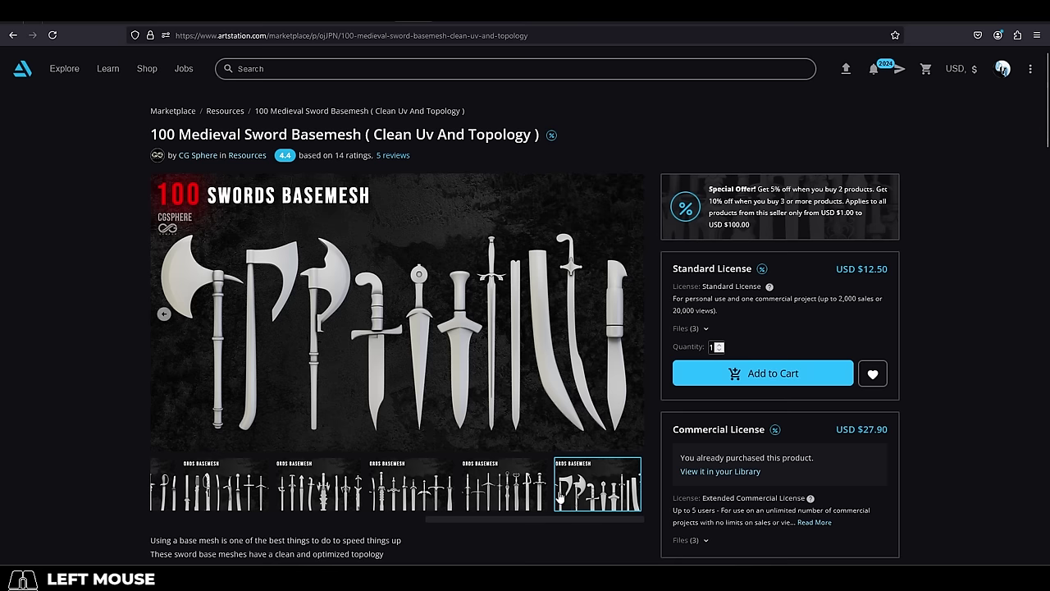
Flip back through the earlier sword previews and return to the full 100-sword lineup cover image.
{"action": "left_click", "coordinate": [523, 497]}
{"action": "left_click", "coordinate": [434, 504]}
{"action": "left_click", "coordinate": [320, 497]}
{"action": "left_click", "coordinate": [240, 498]}
{"action": "left_click_drag", "start_coordinate": [452, 521], "coordinate": [311, 527]}
{"action": "left_click", "coordinate": [451, 502]}
{"action": "left_click", "coordinate": [377, 510]}
{"action": "left_click_drag", "start_coordinate": [385, 521], "coordinate": [309, 528]}
{"action": "left_click", "coordinate": [437, 494]}
{"action": "left_click_drag", "start_coordinate": [392, 520], "coordinate": [343, 527]}
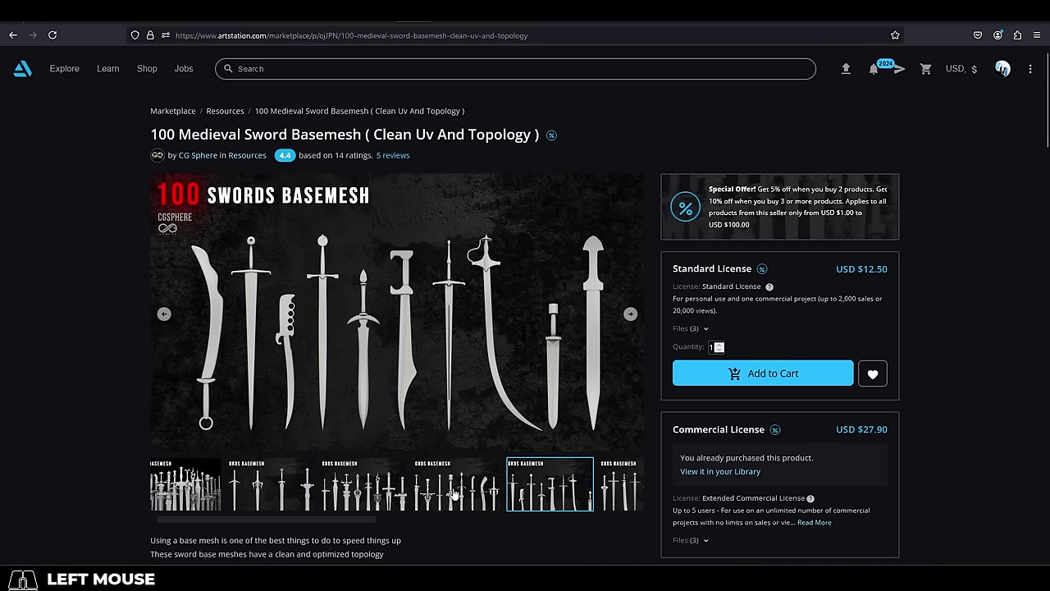
{"action": "left_click", "coordinate": [455, 492]}
{"action": "left_click", "coordinate": [373, 501]}
{"action": "left_click_drag", "start_coordinate": [352, 523], "coordinate": [308, 519]}
{"action": "left_click", "coordinate": [293, 499]}
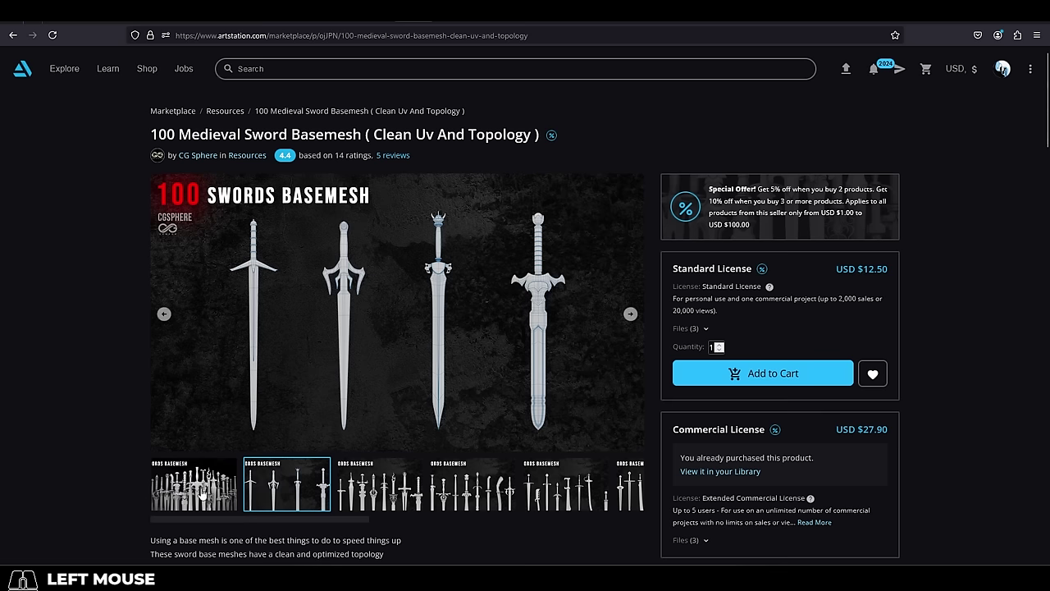
{"action": "left_click", "coordinate": [204, 492]}
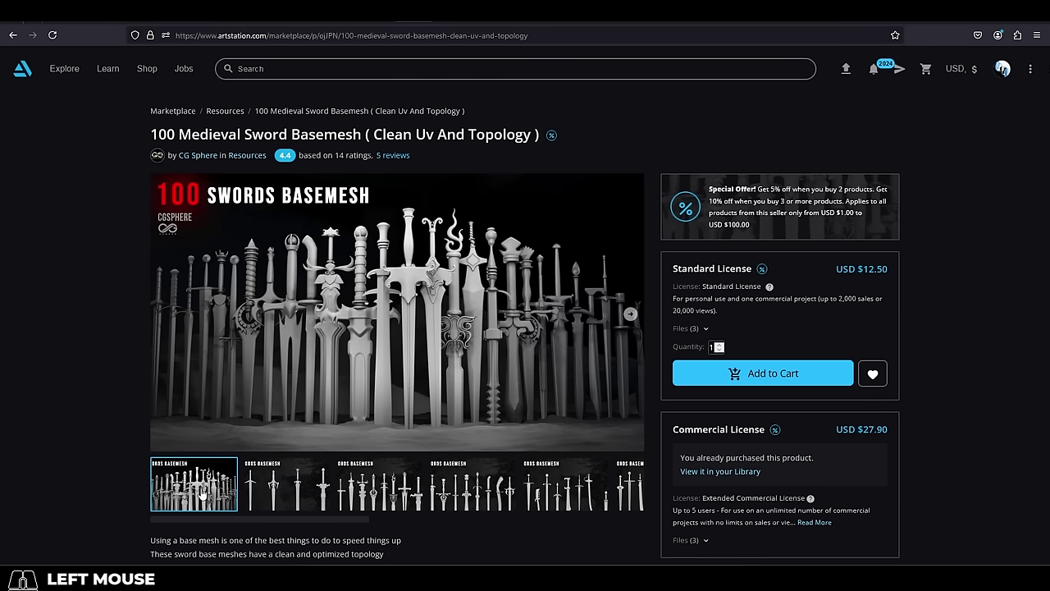
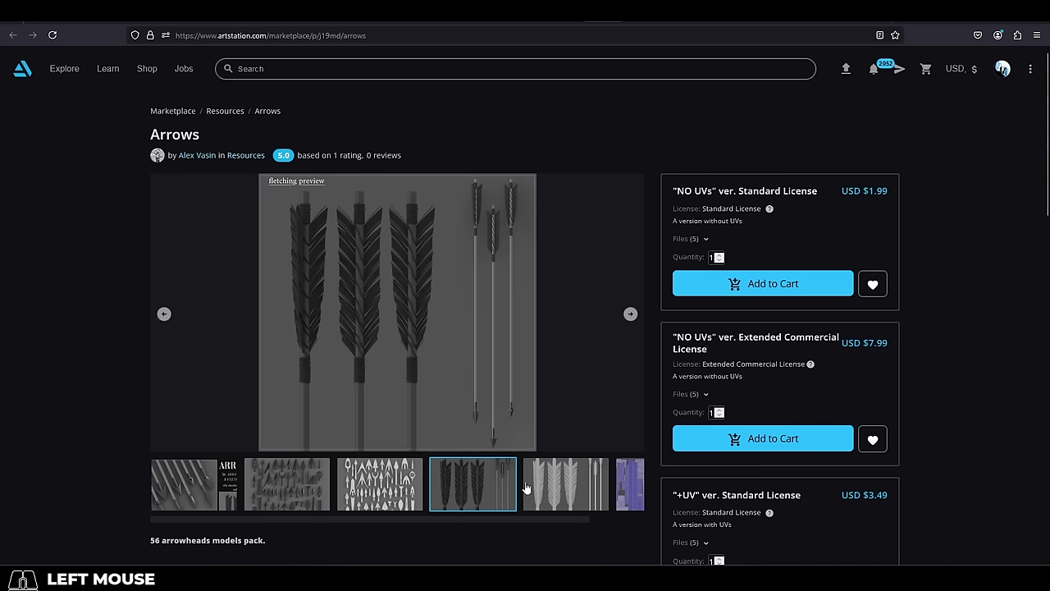
View the Arrows fletching grid and UV layout previews, revisit the bow pack, then open the mech back weapon selection.
{"action": "left_click", "coordinate": [571, 494]}
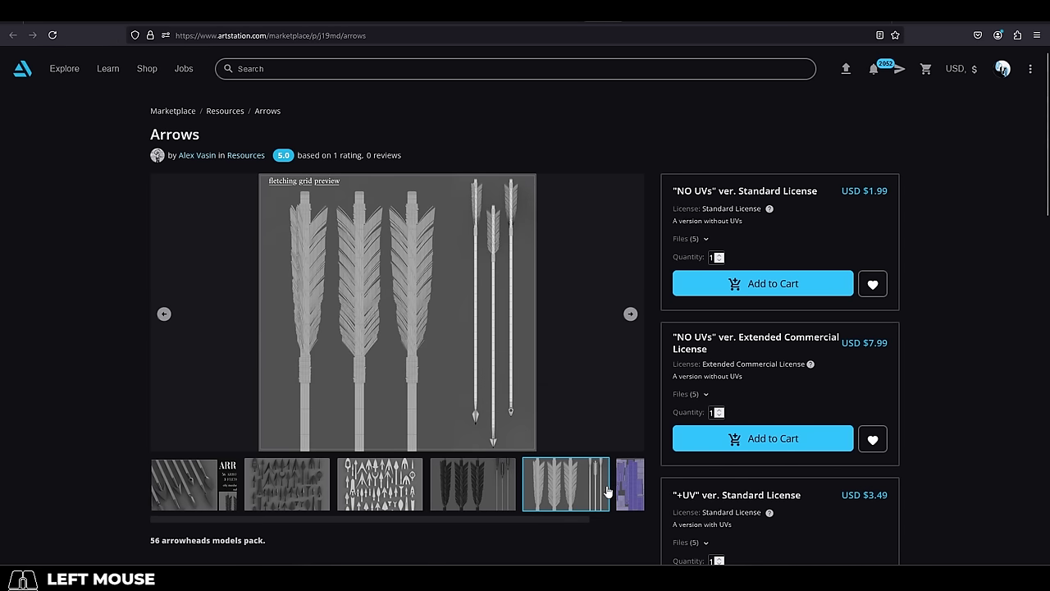
{"action": "left_click", "coordinate": [633, 488]}
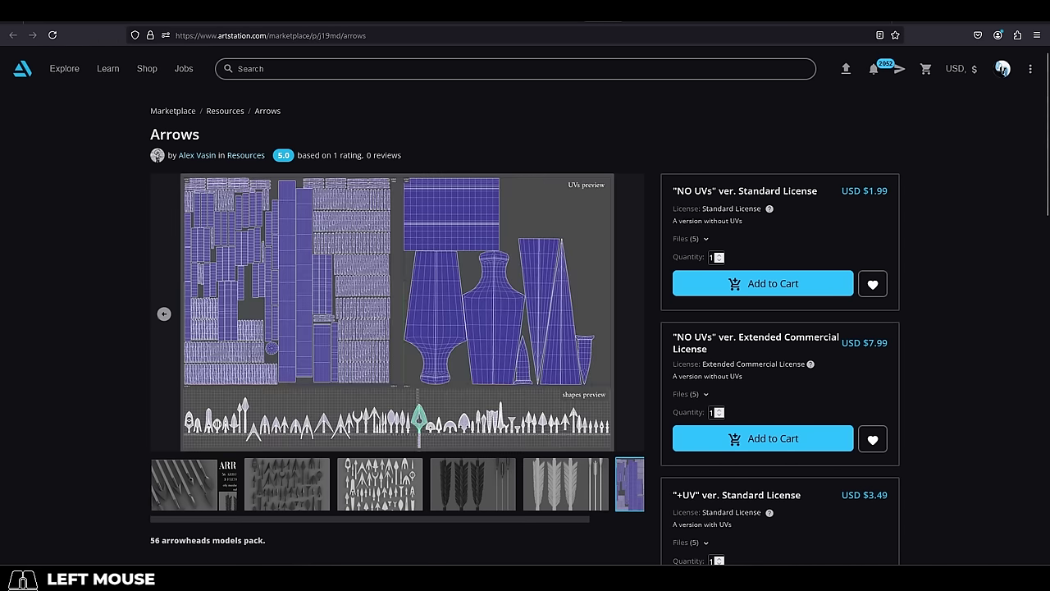
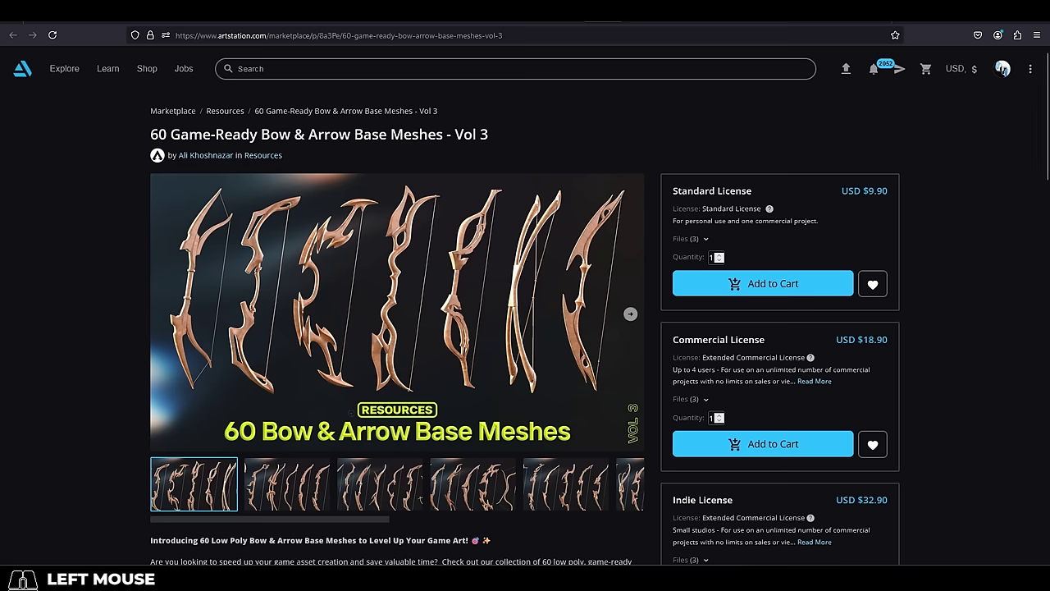
{"action": "left_click", "coordinate": [298, 498]}
{"action": "left_click", "coordinate": [375, 508]}
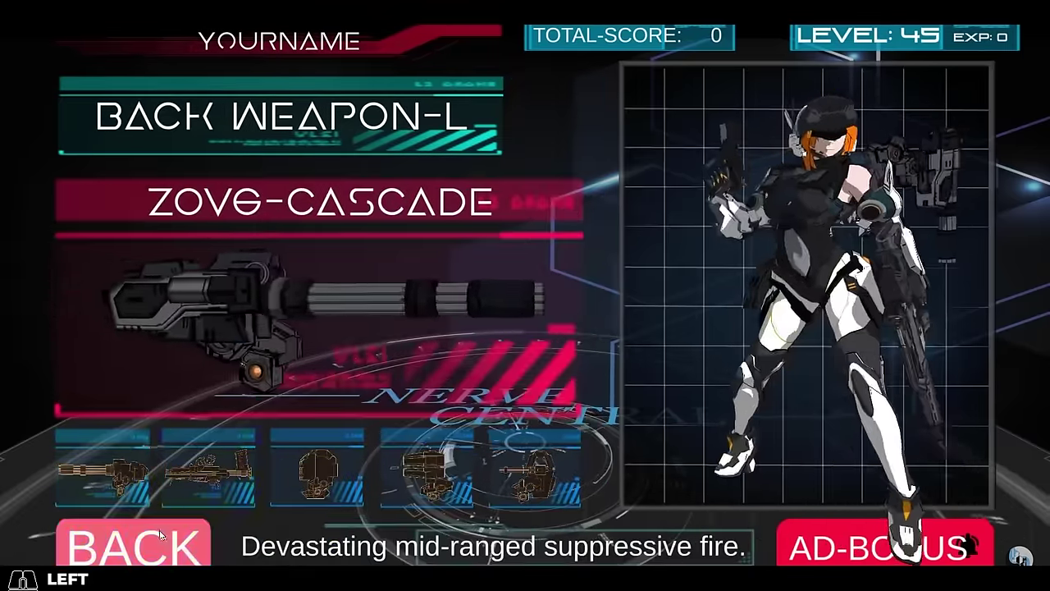
Look over the back weapon picker, then open the Anime-Style: Alien-WEAPONS (Pack) page on ArtStation.
{"action": "scroll", "scroll_direction": "down", "scroll_amount": 3}
{"action": "scroll", "scroll_direction": "up", "scroll_amount": 3}
{"action": "left_click", "coordinate": [290, 499]}
{"action": "left_click", "coordinate": [394, 504]}
{"action": "left_click", "coordinate": [490, 500]}
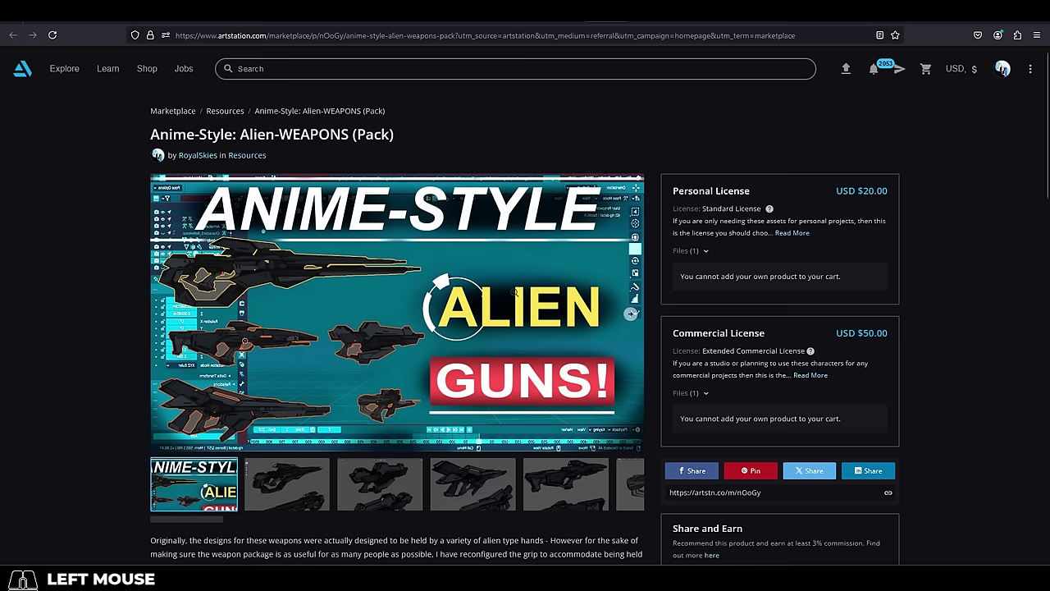
Start clicking through the Alien ARMY pack's preview images from the second image onward.
{"action": "left_click", "coordinate": [295, 481]}
{"action": "left_click", "coordinate": [394, 495]}
{"action": "left_click", "coordinate": [489, 490]}
{"action": "double_click", "coordinate": [580, 497]}
{"action": "left_click", "coordinate": [287, 502]}
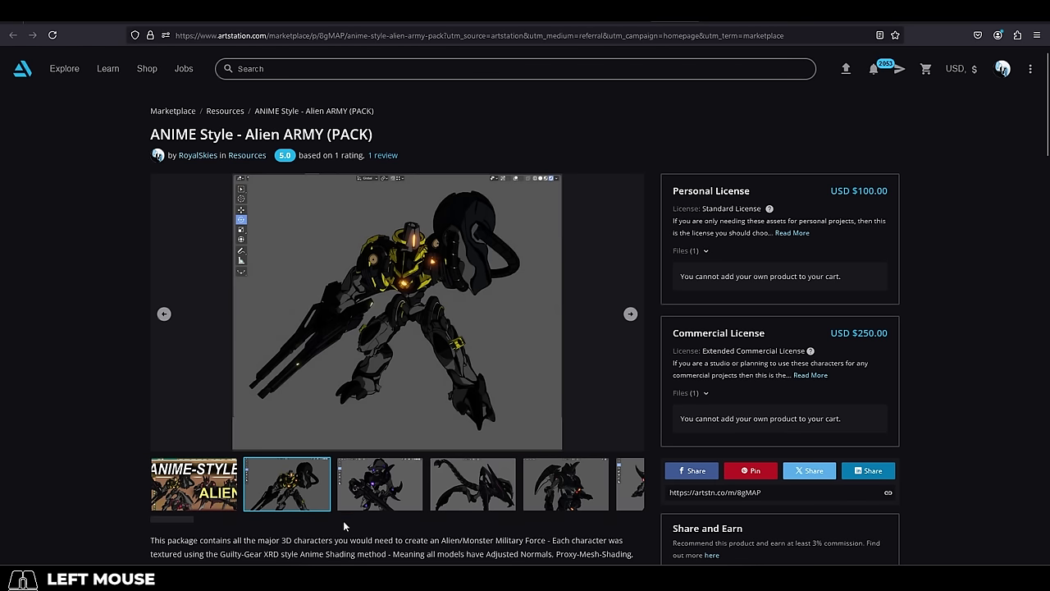
{"action": "left_click", "coordinate": [390, 499]}
{"action": "left_click", "coordinate": [485, 489]}
{"action": "left_click", "coordinate": [572, 485]}
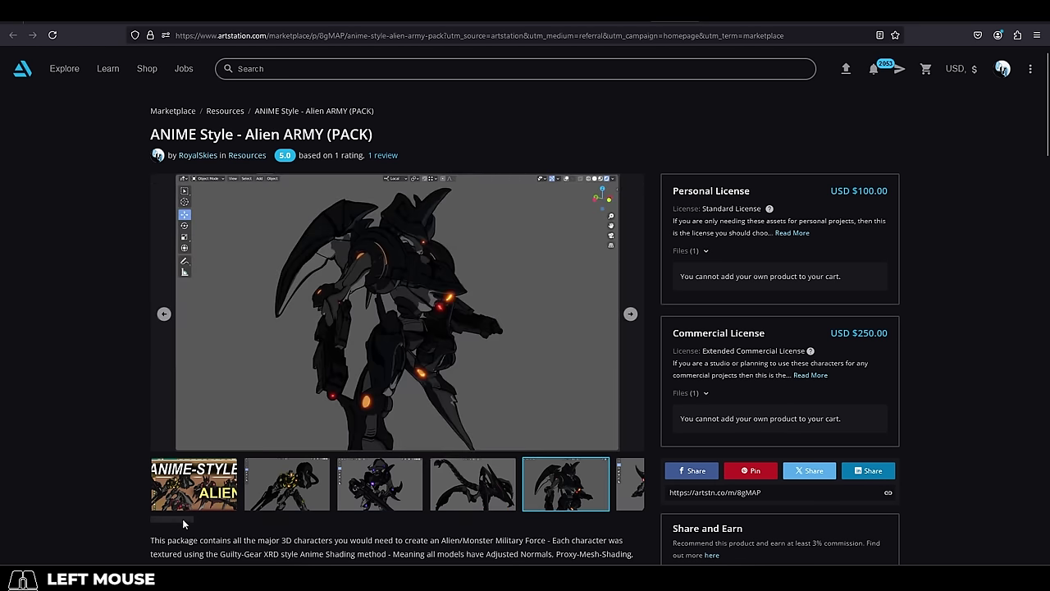
{"action": "left_click_drag", "start_coordinate": [188, 524], "coordinate": [223, 524]}
{"action": "left_click", "coordinate": [270, 493]}
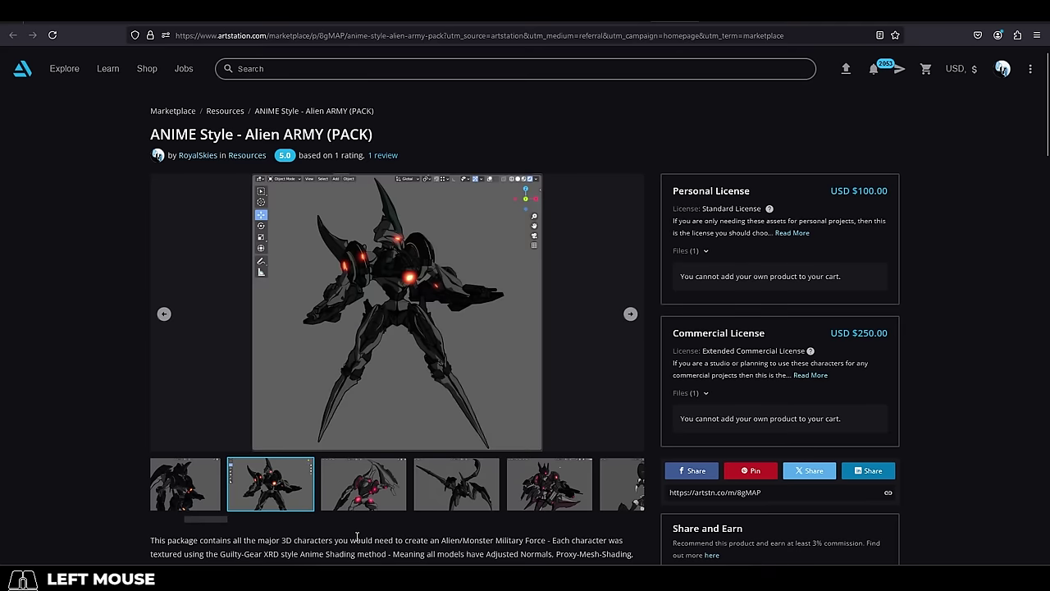
{"action": "left_click", "coordinate": [385, 489]}
{"action": "left_click", "coordinate": [457, 488]}
{"action": "left_click", "coordinate": [555, 494]}
Continue through the Alien ARMY previews, including the yellow armored alien and the purple-lit alien.
{"action": "left_click_drag", "start_coordinate": [217, 519], "coordinate": [249, 523]}
{"action": "left_click", "coordinate": [263, 501]}
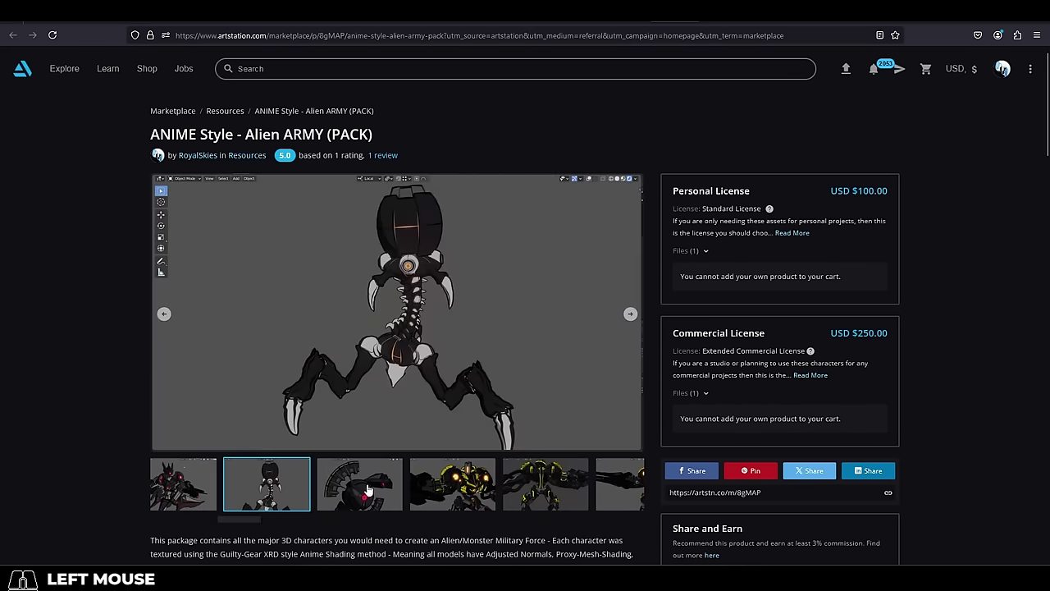
{"action": "left_click", "coordinate": [370, 488]}
{"action": "left_click", "coordinate": [431, 498]}
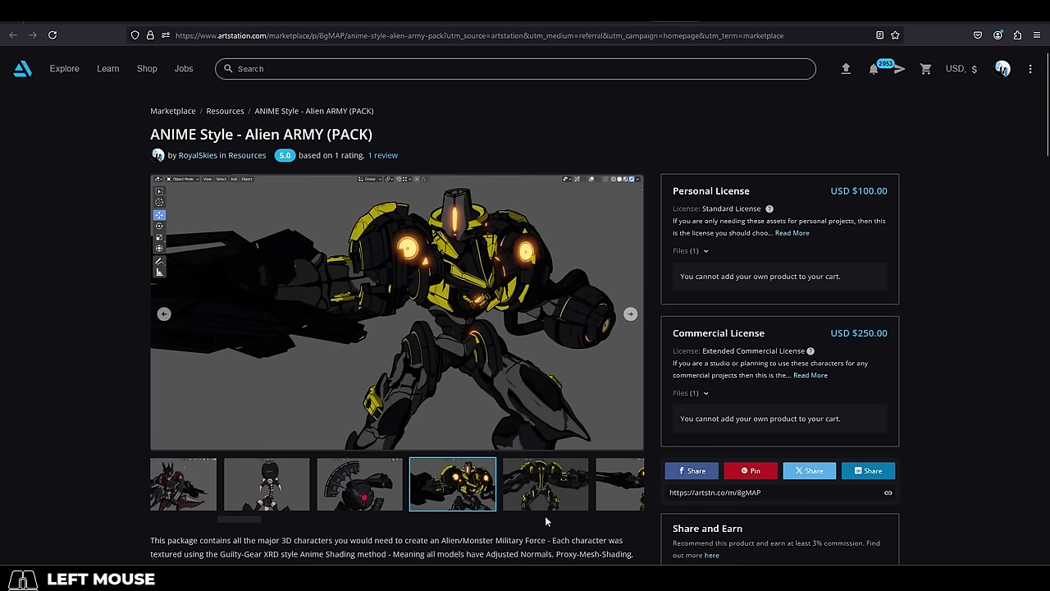
{"action": "left_click", "coordinate": [539, 493]}
{"action": "left_click_drag", "start_coordinate": [256, 522], "coordinate": [289, 528]}
{"action": "left_click", "coordinate": [291, 495]}
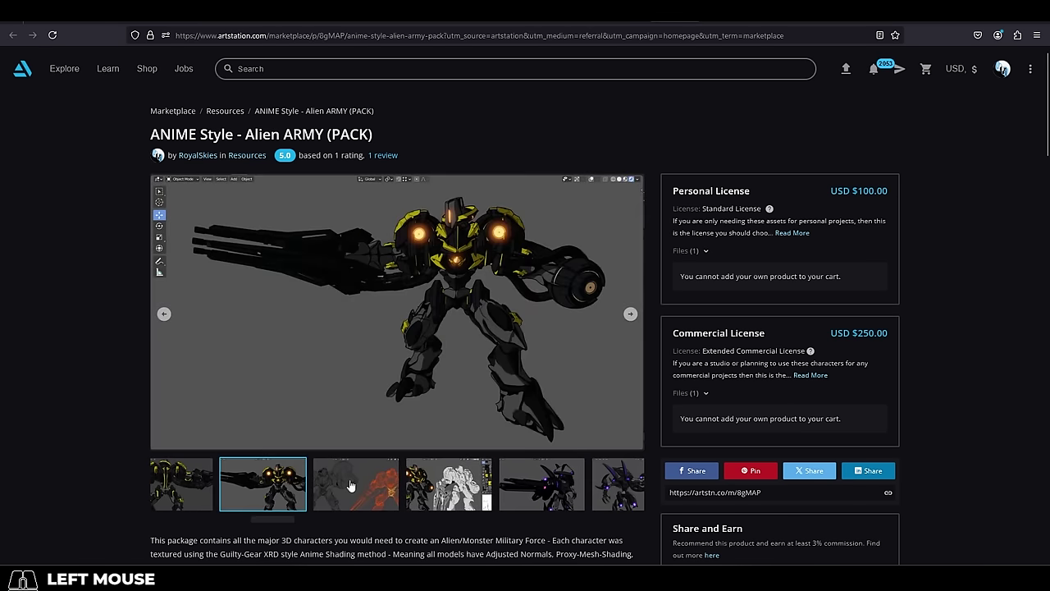
{"action": "left_click", "coordinate": [352, 484]}
{"action": "left_click", "coordinate": [437, 476]}
{"action": "left_click", "coordinate": [554, 486]}
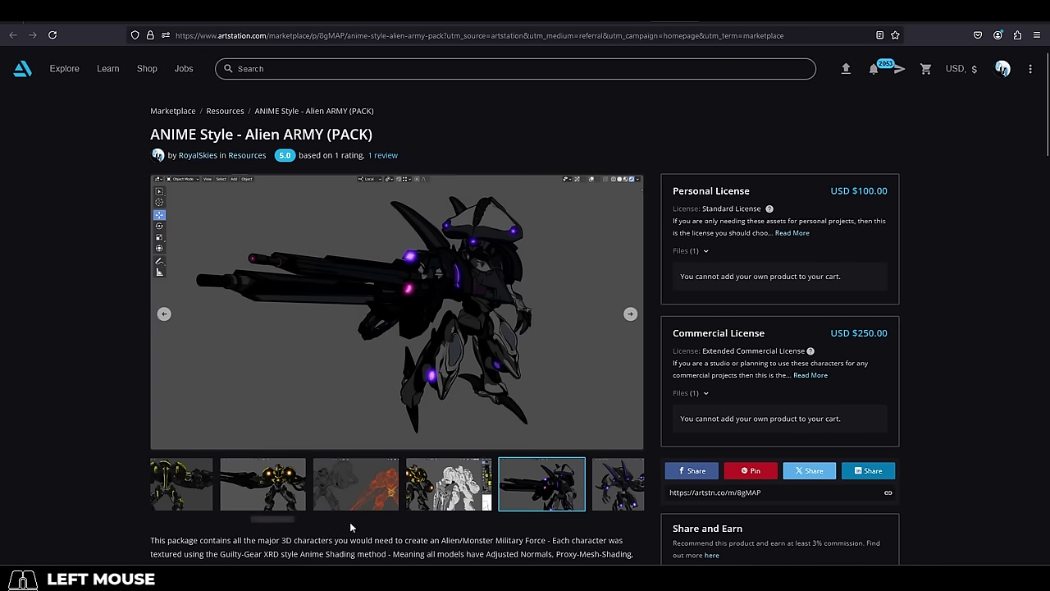
{"action": "left_click_drag", "start_coordinate": [286, 524], "coordinate": [296, 497]}
{"action": "left_click", "coordinate": [385, 497]}
{"action": "left_click", "coordinate": [462, 489]}
{"action": "left_click", "coordinate": [593, 475]}
{"action": "left_click", "coordinate": [622, 487]}
View the remaining Alien ARMY preview images at the end of the gallery strip.
{"action": "left_click_drag", "start_coordinate": [311, 525], "coordinate": [345, 524]}
{"action": "left_click", "coordinate": [334, 492]}
{"action": "left_click", "coordinate": [396, 485]}
{"action": "left_click", "coordinate": [219, 518]}
{"action": "left_click", "coordinate": [253, 493]}
{"action": "left_click_drag", "start_coordinate": [275, 525], "coordinate": [292, 524]}
{"action": "left_click", "coordinate": [257, 490]}
{"action": "left_click", "coordinate": [349, 489]}
Open the Alien-WEAPONS pack page and browse its weapon previews, including the wireframe render.
{"action": "left_click", "coordinate": [434, 495]}
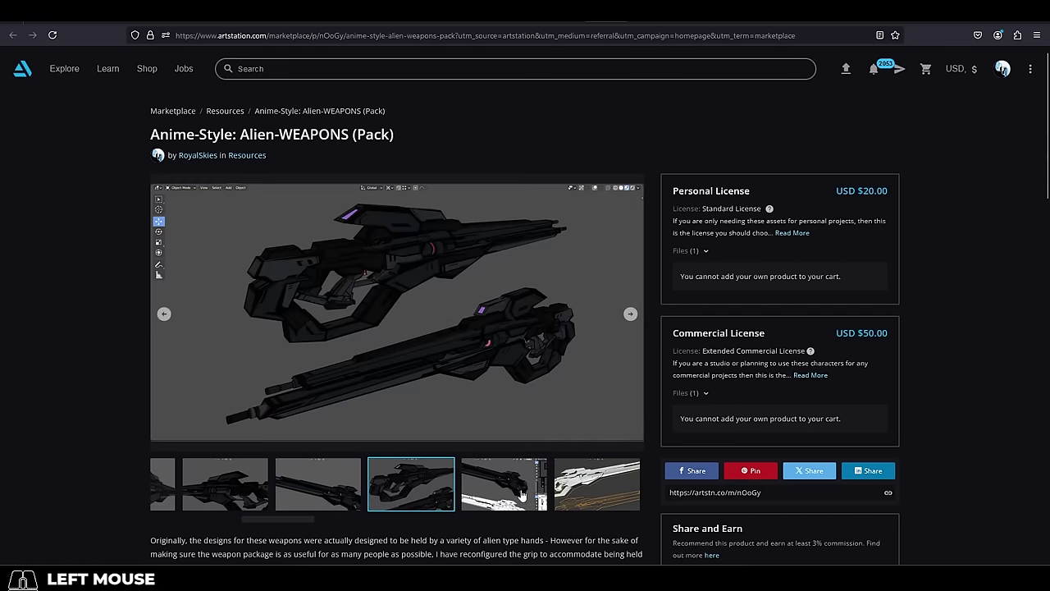
{"action": "left_click", "coordinate": [523, 487]}
{"action": "left_click", "coordinate": [594, 481]}
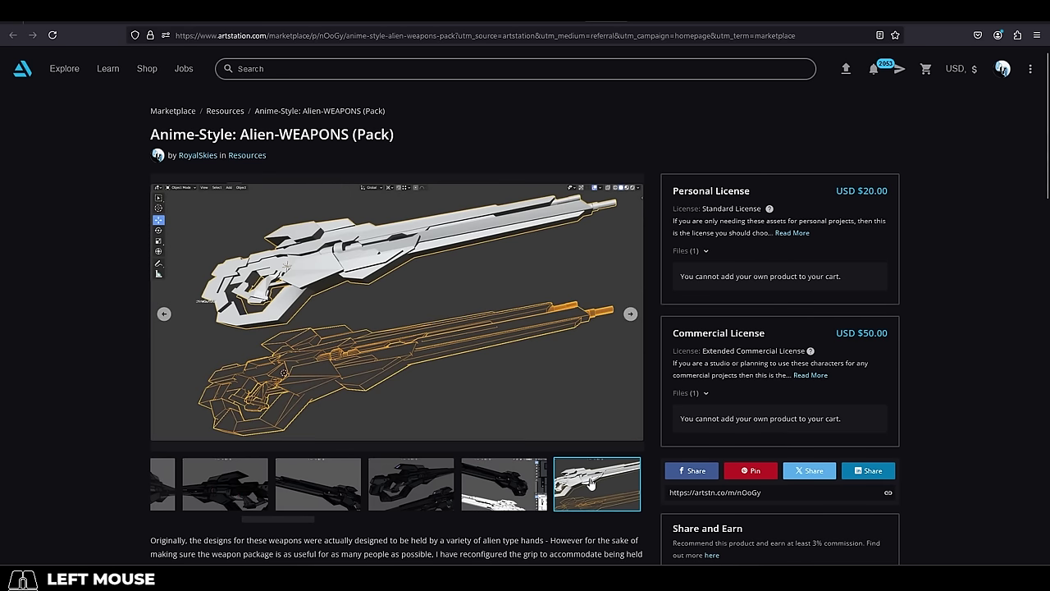
{"action": "left_click", "coordinate": [591, 473]}
{"action": "left_click", "coordinate": [310, 498]}
{"action": "left_click", "coordinate": [373, 505]}
{"action": "left_click", "coordinate": [484, 493]}
{"action": "left_click", "coordinate": [560, 494]}
{"action": "left_click_drag", "start_coordinate": [210, 521], "coordinate": [260, 526]}
{"action": "left_click", "coordinate": [281, 497]}
{"action": "left_click", "coordinate": [436, 492]}
{"action": "left_click_drag", "start_coordinate": [262, 520], "coordinate": [315, 526]}
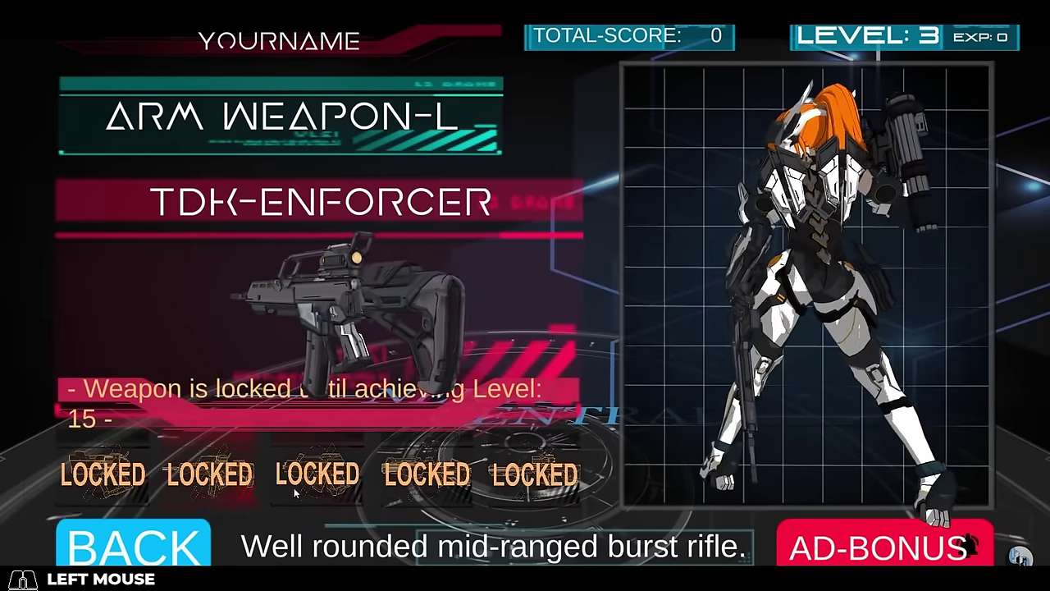
Select the pistolAimL Blend Tree node and inspect its Motion and Threshold settings.
{"action": "key", "text": "Left"}
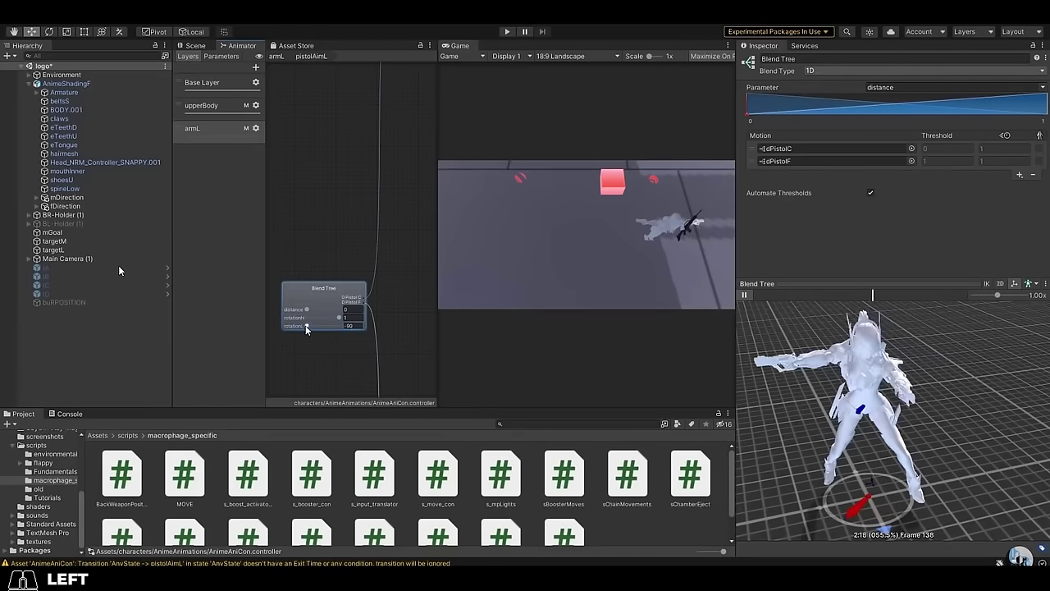
{"action": "left_click", "coordinate": [845, 69]}
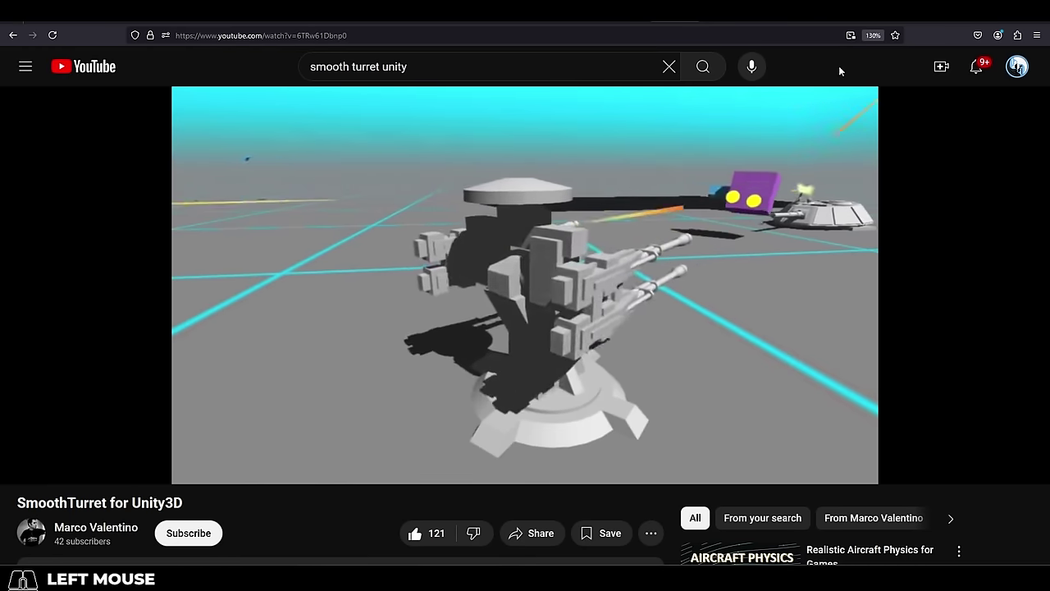
{"action": "key", "text": "Left"}
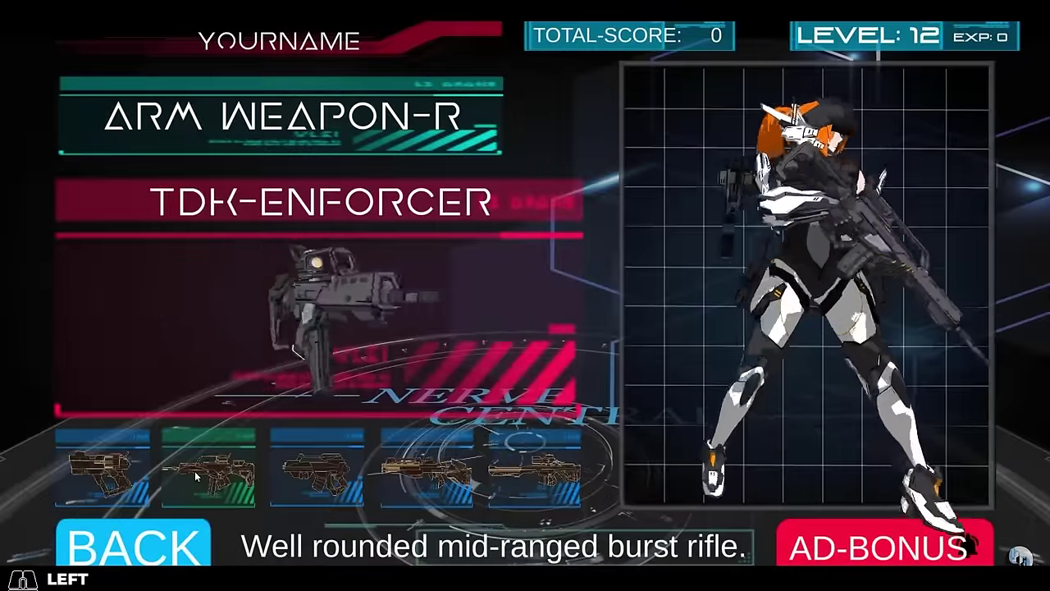
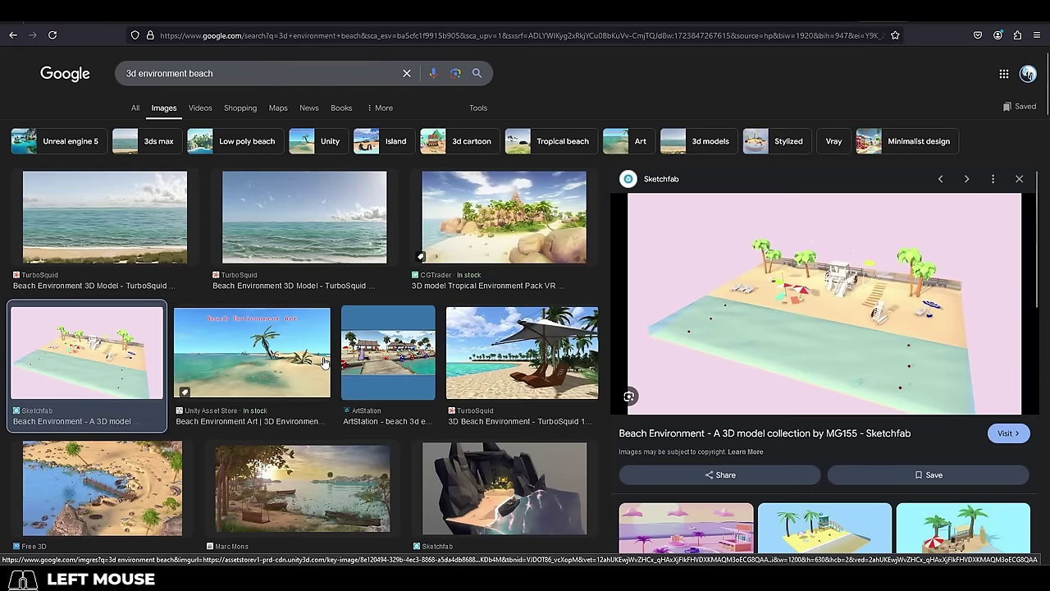
Preview the fantasy beach environment, search beach sand textures and preview palm tree 3D models.
{"action": "middle_click", "coordinate": [327, 361]}
{"action": "scroll", "scroll_direction": "down", "scroll_amount": 3}
{"action": "left_click", "coordinate": [161, 335]}
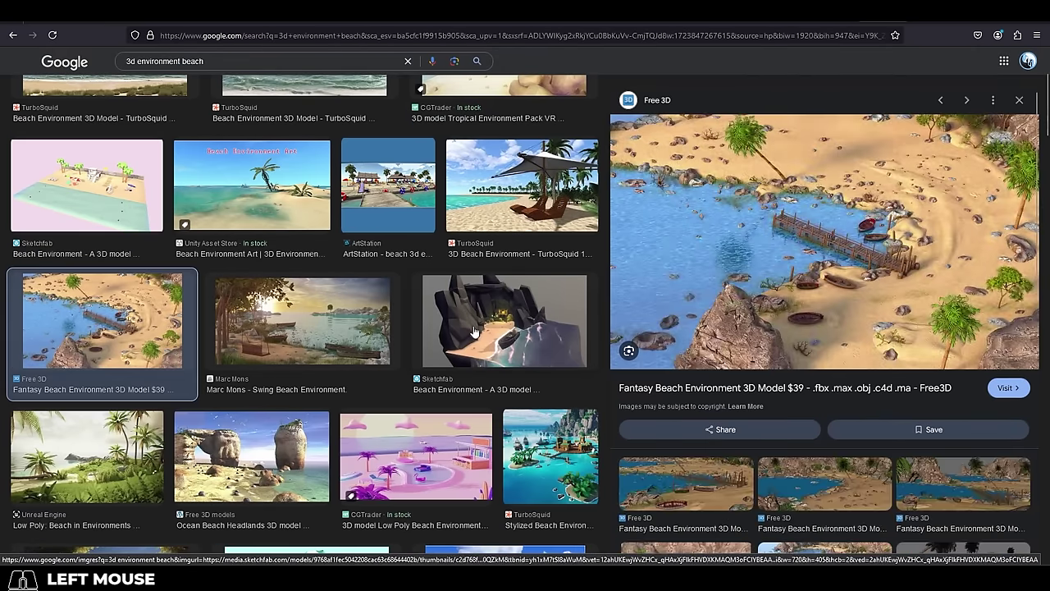
{"action": "left_click", "coordinate": [476, 330]}
{"action": "key", "text": "Return"}
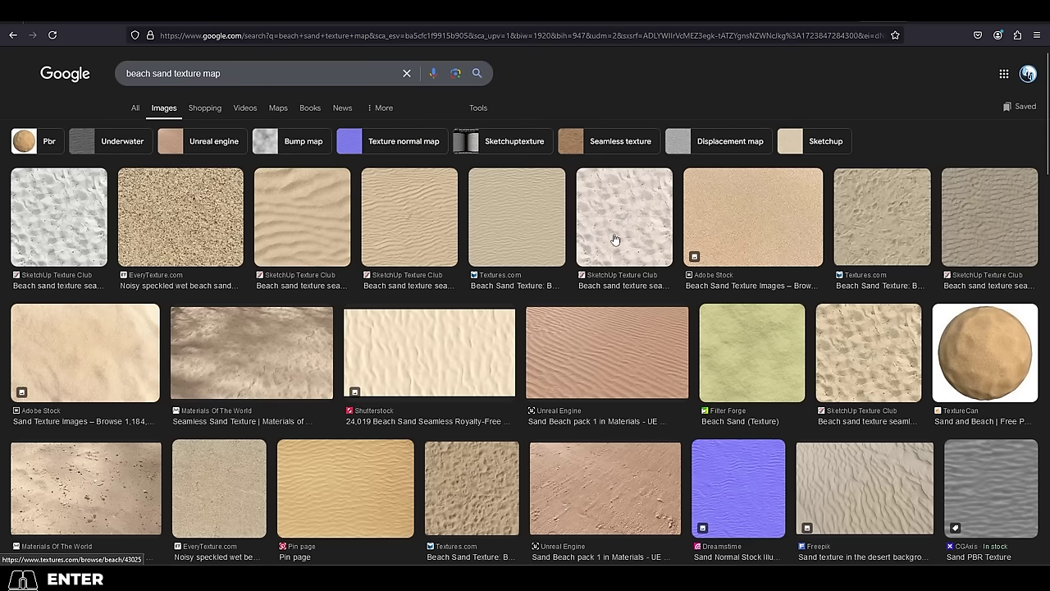
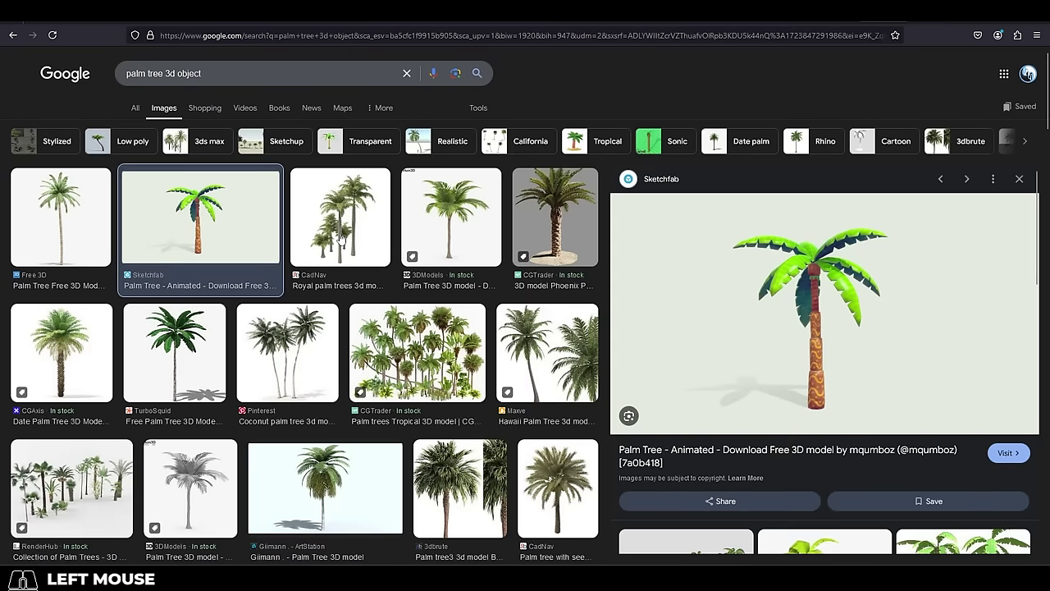
{"action": "left_click", "coordinate": [268, 222]}
{"action": "left_click", "coordinate": [492, 229]}
{"action": "scroll", "scroll_direction": "down", "scroll_amount": 3}
Preview game sound designer images, then play SoundMorph's Future Weapons soundpack preview.
{"action": "left_click", "coordinate": [351, 212]}
{"action": "left_click", "coordinate": [250, 179]}
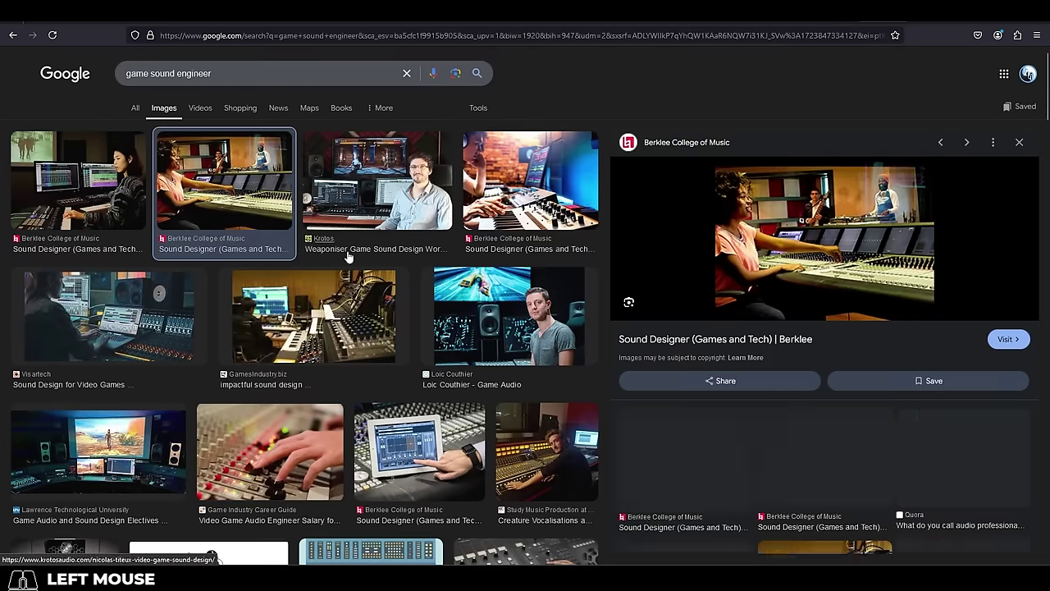
{"action": "left_click", "coordinate": [571, 208]}
{"action": "left_click", "coordinate": [532, 333]}
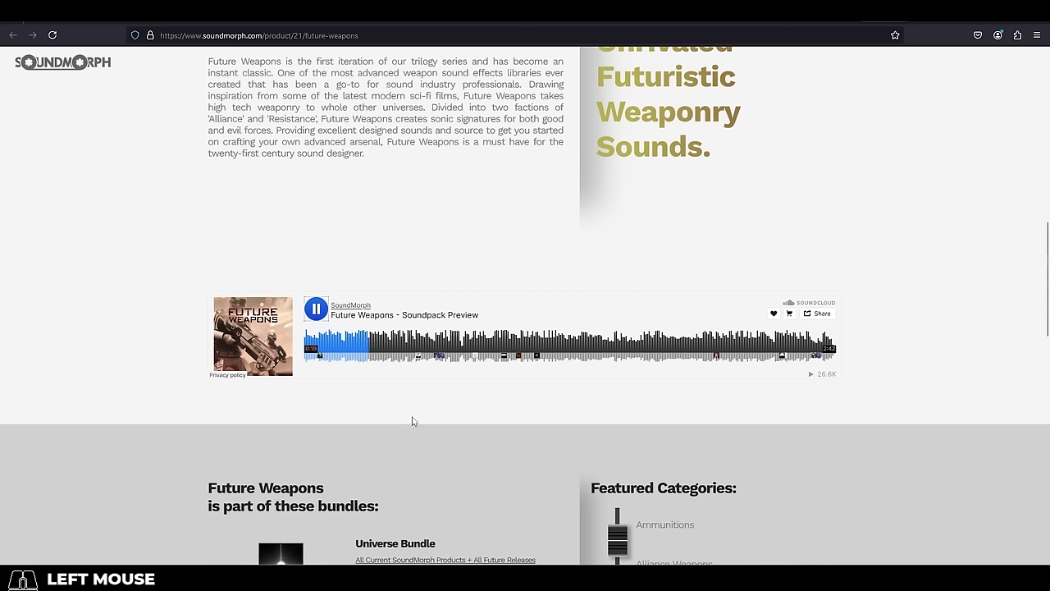
{"action": "scroll", "scroll_direction": "up", "scroll_amount": 3}
{"action": "scroll", "scroll_direction": "up", "scroll_amount": 3}
{"action": "scroll", "scroll_direction": "up", "scroll_amount": 3}
{"action": "key", "text": "Left"}
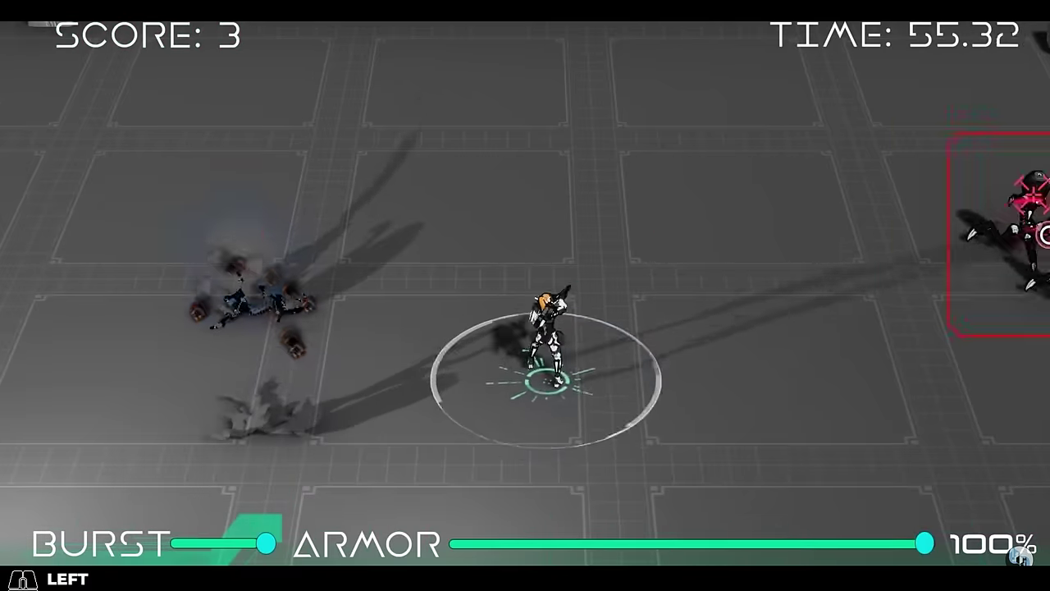
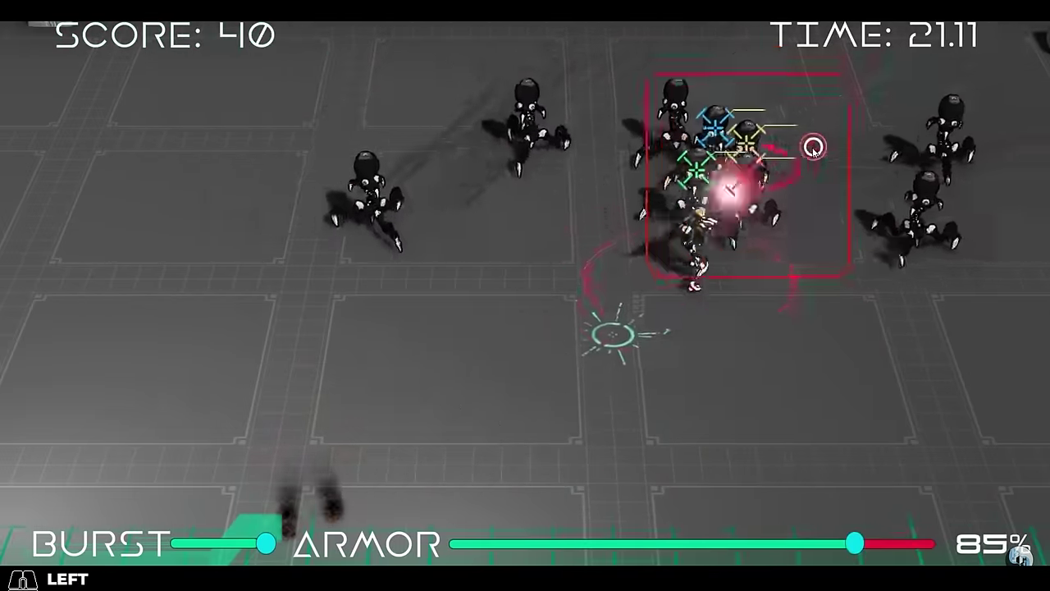
Scroll the ArtStation ornament-brush page and open the curve-brush product entries.
{"action": "scroll", "scroll_direction": "down", "scroll_amount": 3}
{"action": "left_click", "coordinate": [651, 338]}
{"action": "scroll", "scroll_direction": "down", "scroll_amount": 3}
{"action": "scroll", "scroll_direction": "down", "scroll_amount": 3}
{"action": "left_click", "coordinate": [320, 334]}
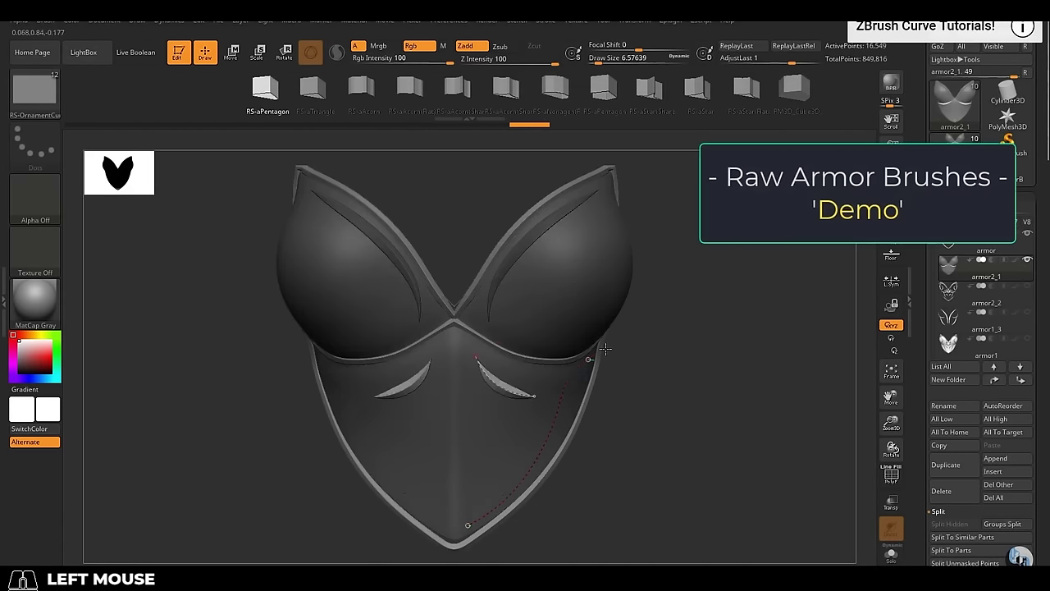
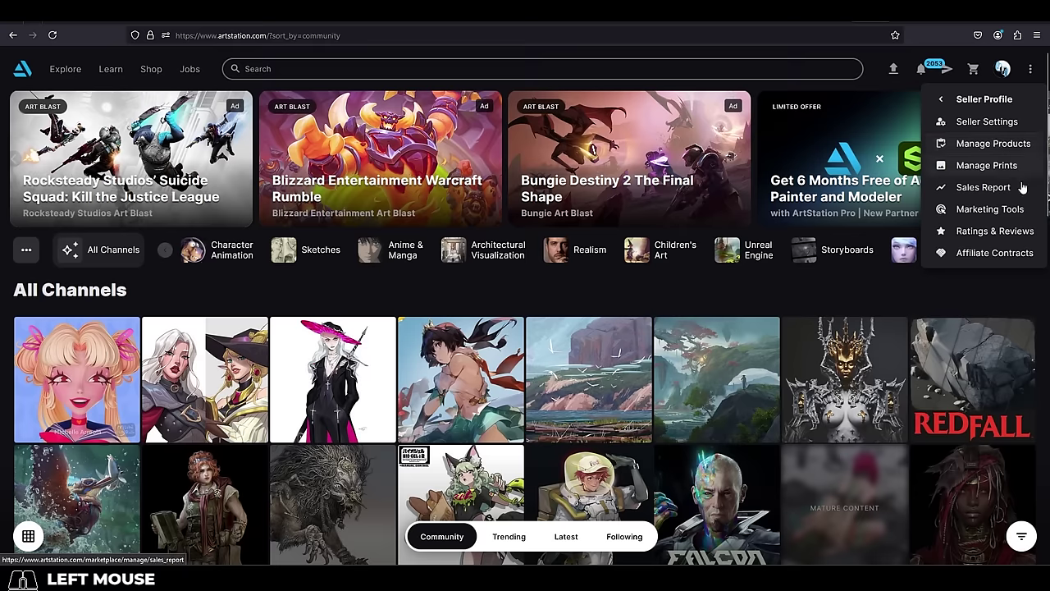
Open Manage Digital Products showing 10 sales and $300.60 this month, and scroll the product list.
{"action": "left_click", "coordinate": [1023, 141]}
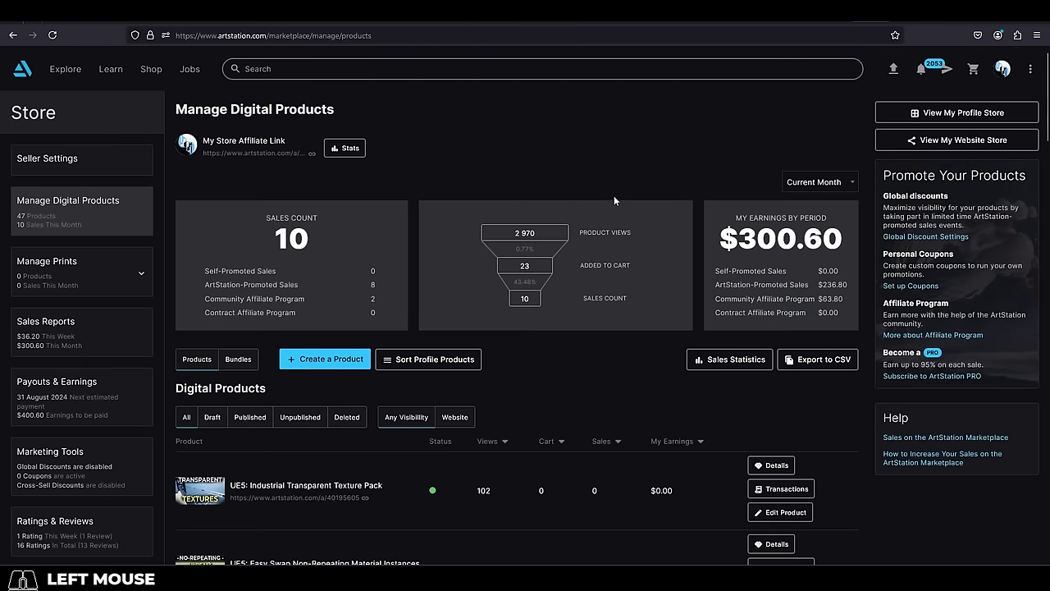
{"action": "scroll", "scroll_direction": "down", "scroll_amount": 3}
{"action": "scroll", "scroll_direction": "down", "scroll_amount": 3}
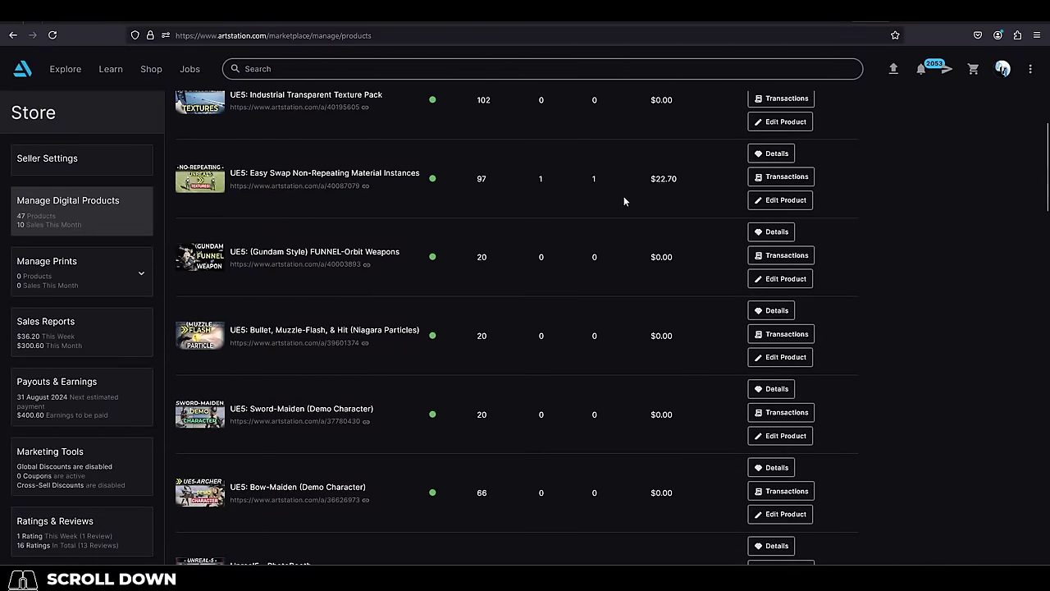
{"action": "scroll", "scroll_direction": "down", "scroll_amount": 3}
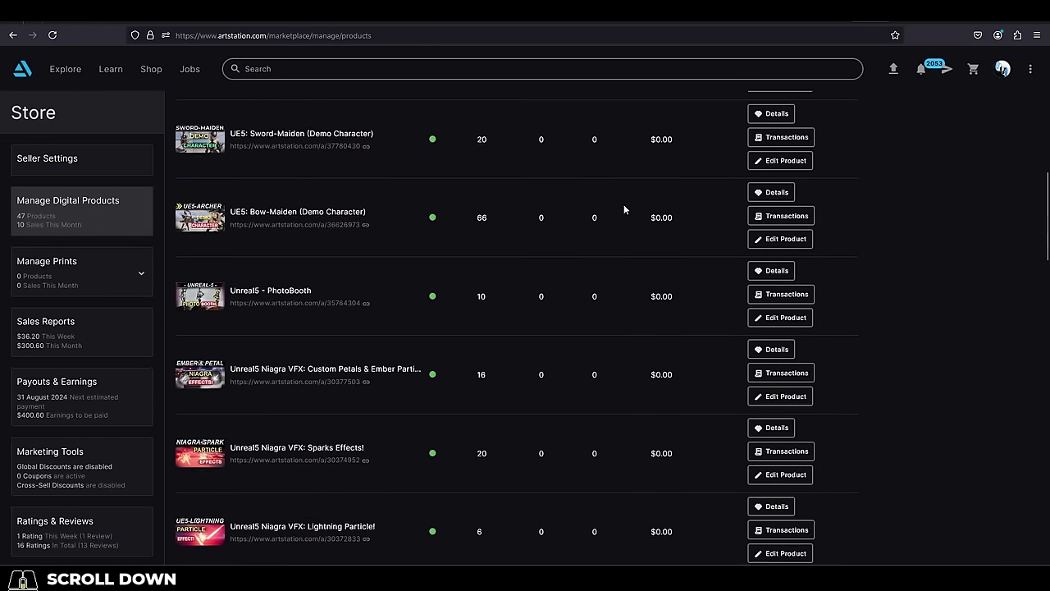